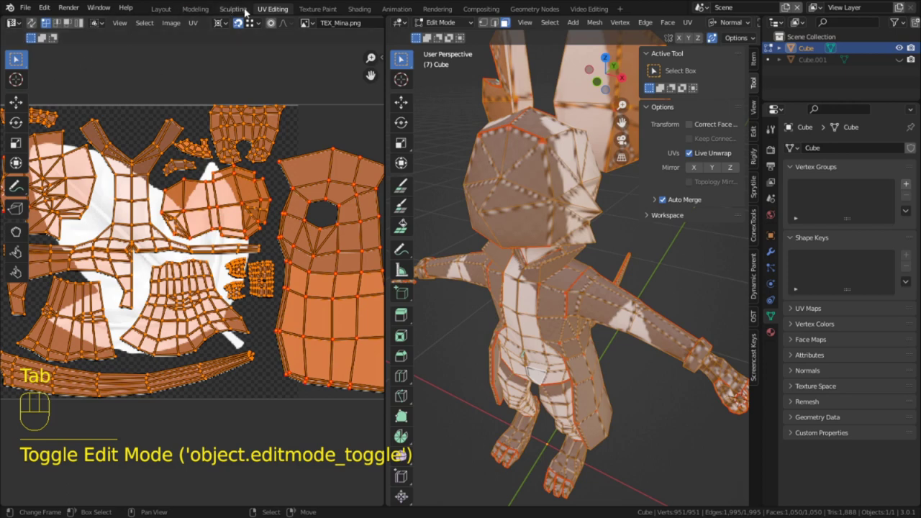
Switch to Texture Paint, choose magenta and stroke it across the top of TEX_Mina.
click(308, 15)
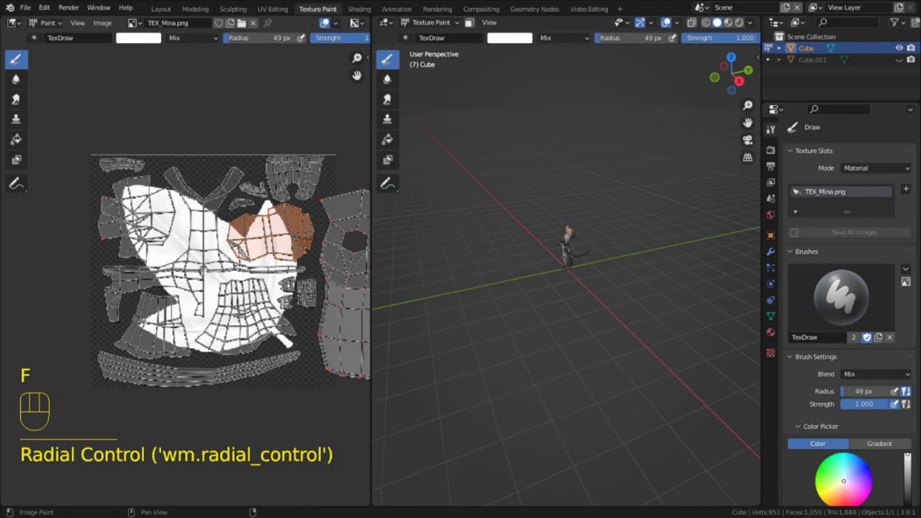
click(328, 20)
middle_click(328, 20)
click(328, 20)
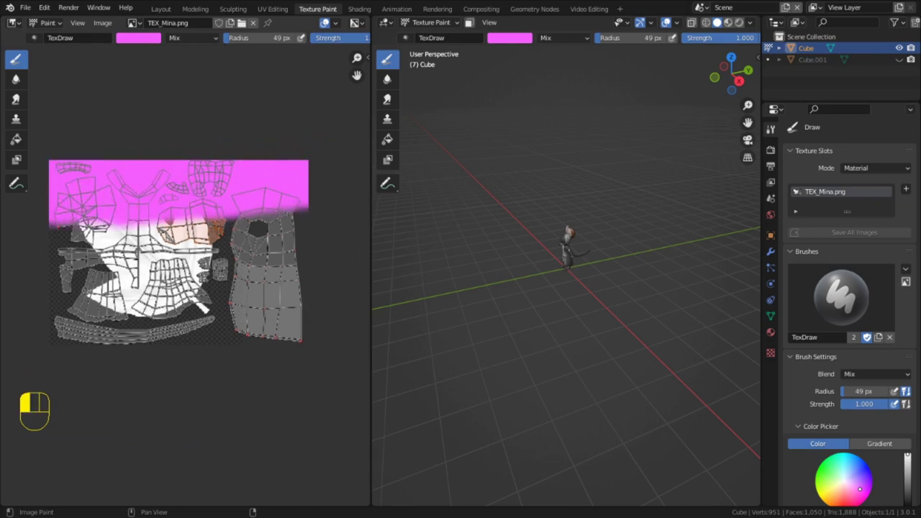
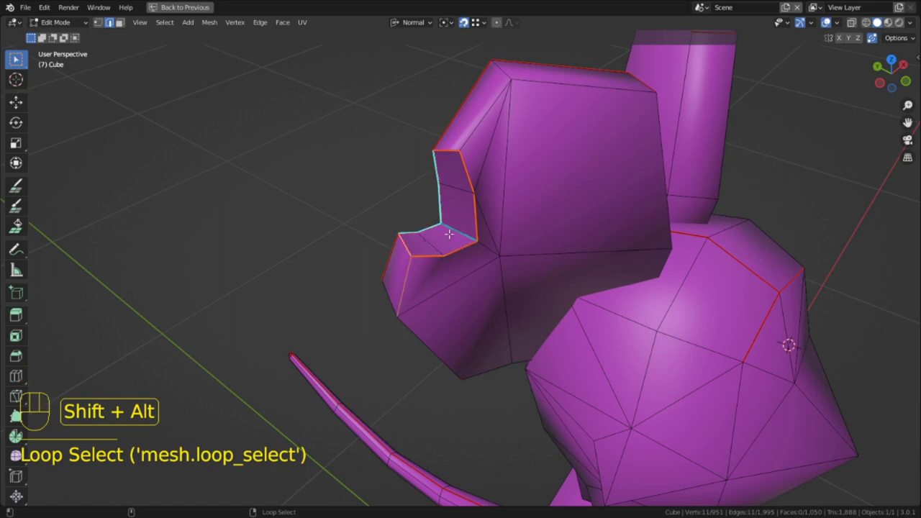
Select edges on the mouse mesh in Edit Mode before filling the texture magenta.
key(ctrl+e)
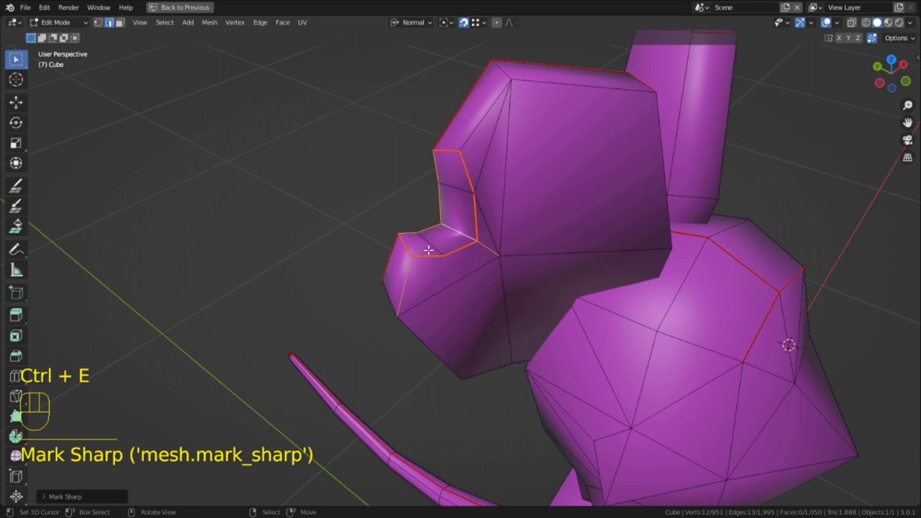
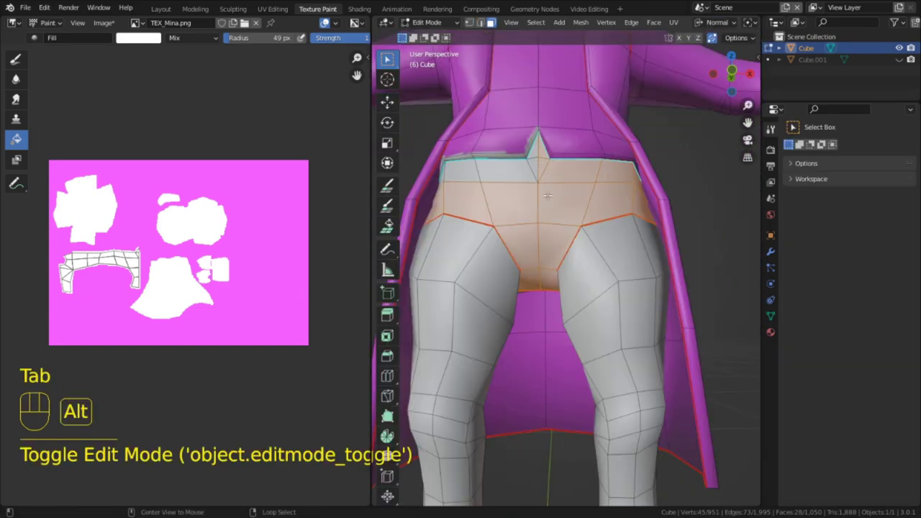
Unhide and move UV islands in the maximized UV Editor, framing the whole magenta texture.
key(g)
key(g)
key(alt+h)
key(ctrl+space)
drag(471, 244, 341, 286)
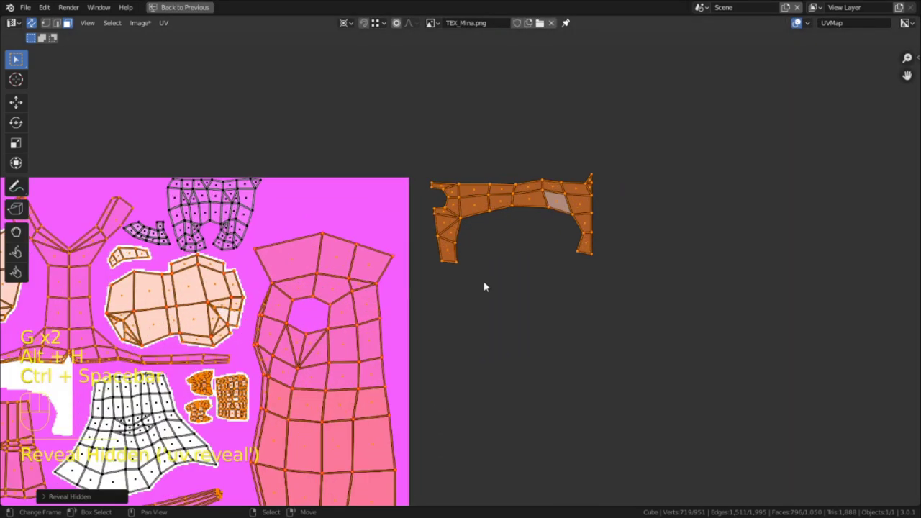
click(374, 340)
drag(338, 332, 652, 240)
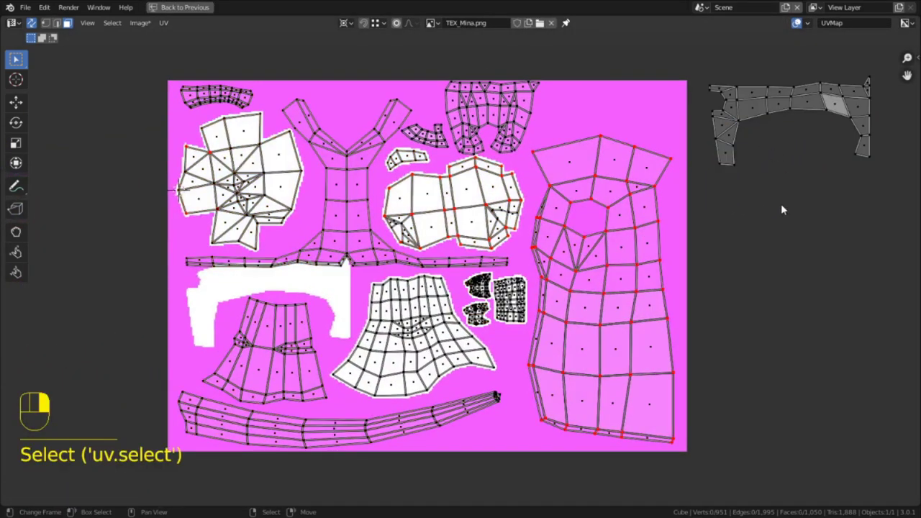
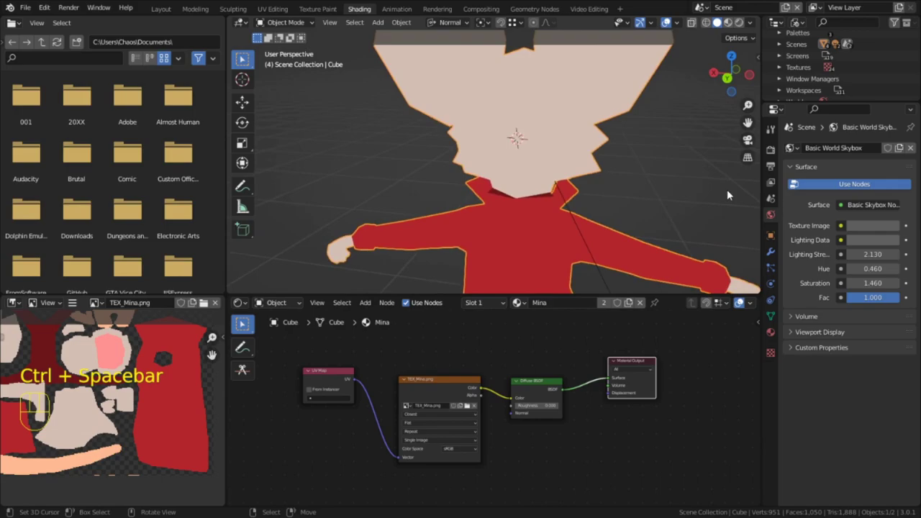
Duplicate the image node as AO_Mina in the Shader Editor and arrange it beside TEX_Mina.png.
drag(680, 203, 518, 182)
key(ctrl+space)
key(g)
key(shift+d)
click(264, 108)
key(g)
key(BackSpace)
click(267, 130)
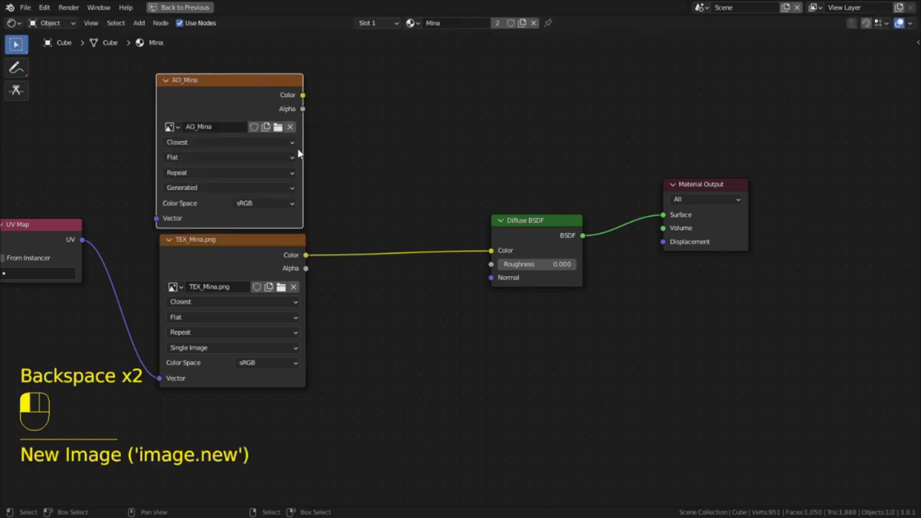
key(b)
click(273, 136)
Multiply AO_Mina with TEX_Mina into the Diffuse BSDF colour and show AO_Mina in the Image Editor.
click(411, 203)
drag(305, 94, 370, 259)
click(902, 22)
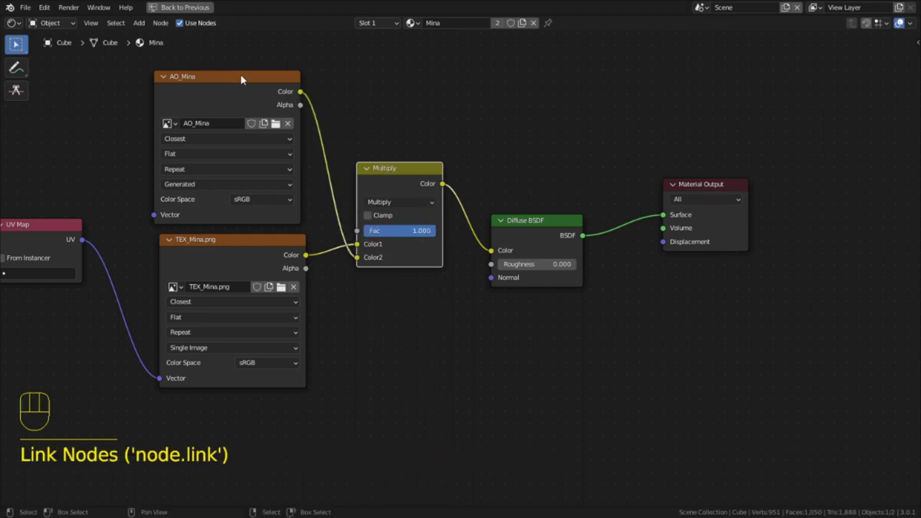
drag(240, 90, 877, 21)
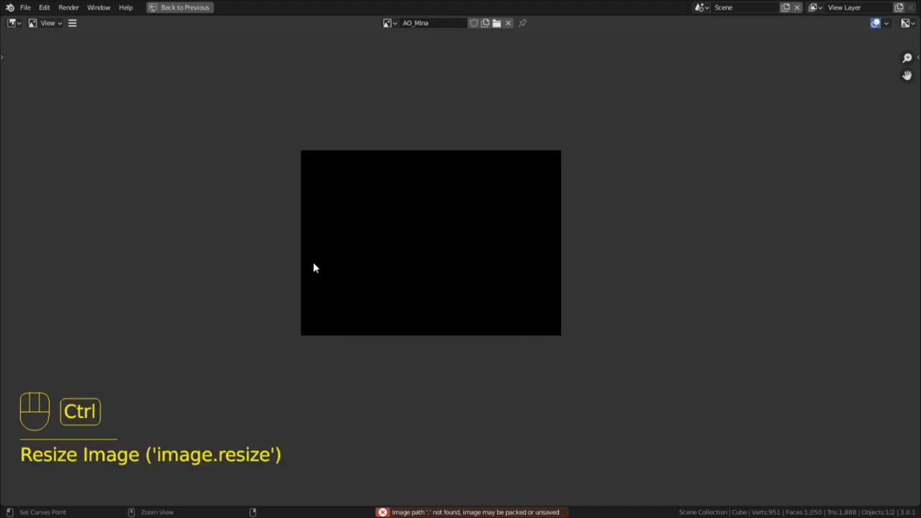
Make AO_Mina the paint slot, set a Multiply draw brush, then choose the Smear brush and resize it.
key(n)
key(m)
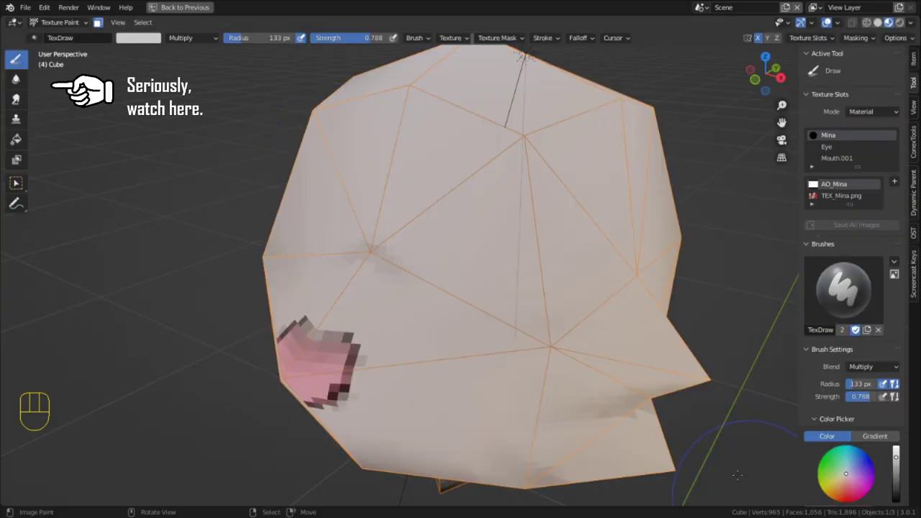
click(830, 19)
key(ctrl+z)
key(shift+f)
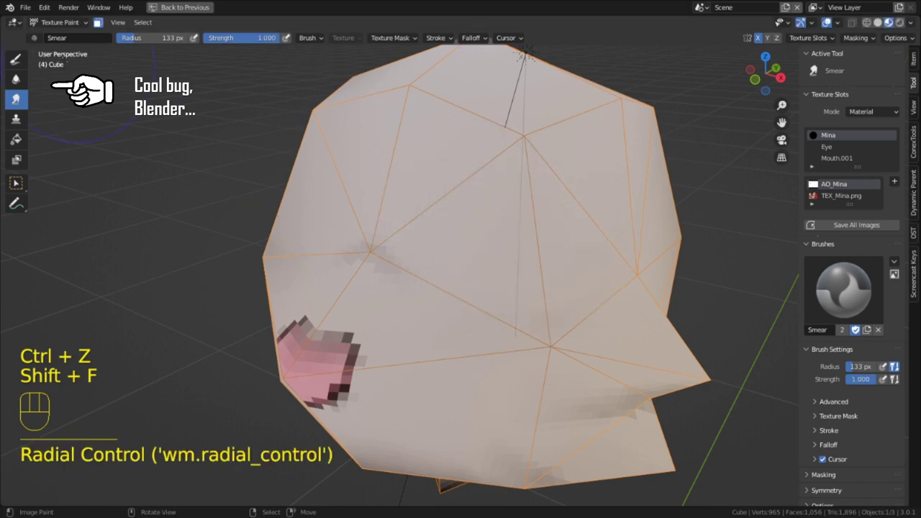
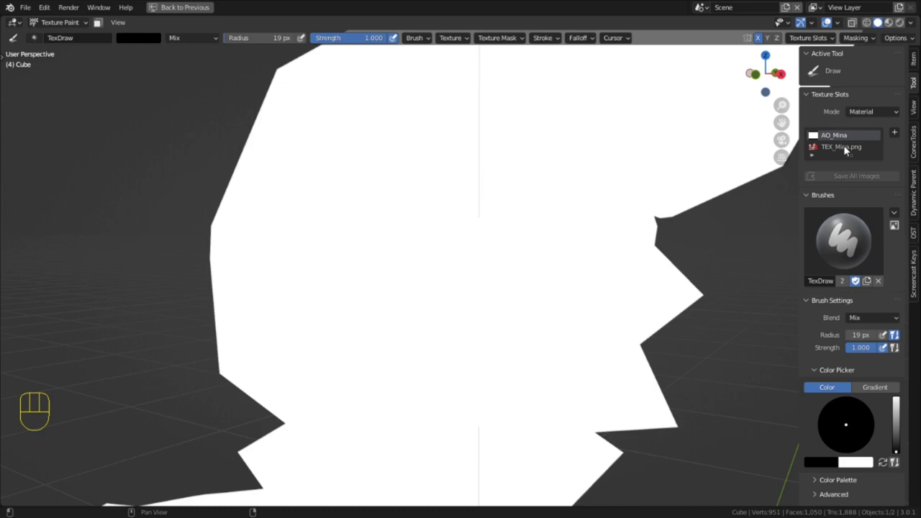
Enable Material Preview and place a Reroute point on the Multiply node's colour link.
click(898, 33)
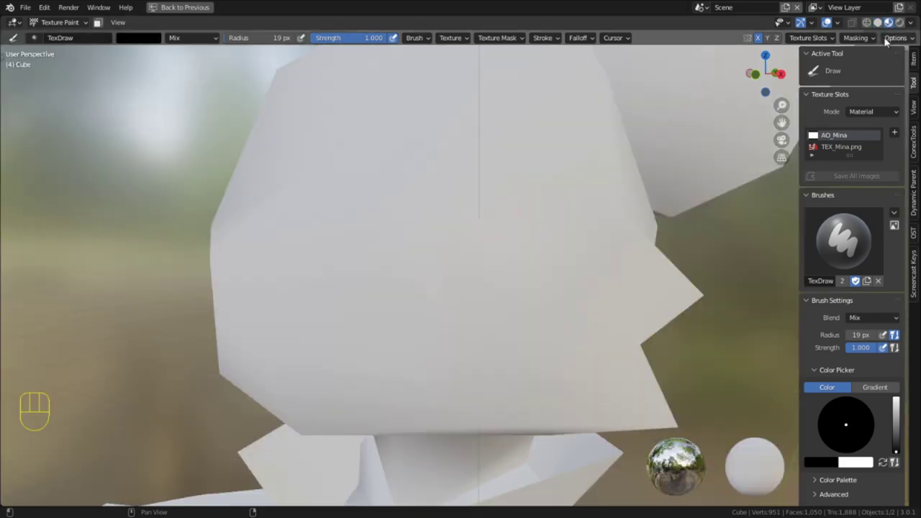
key(ctrl+space)
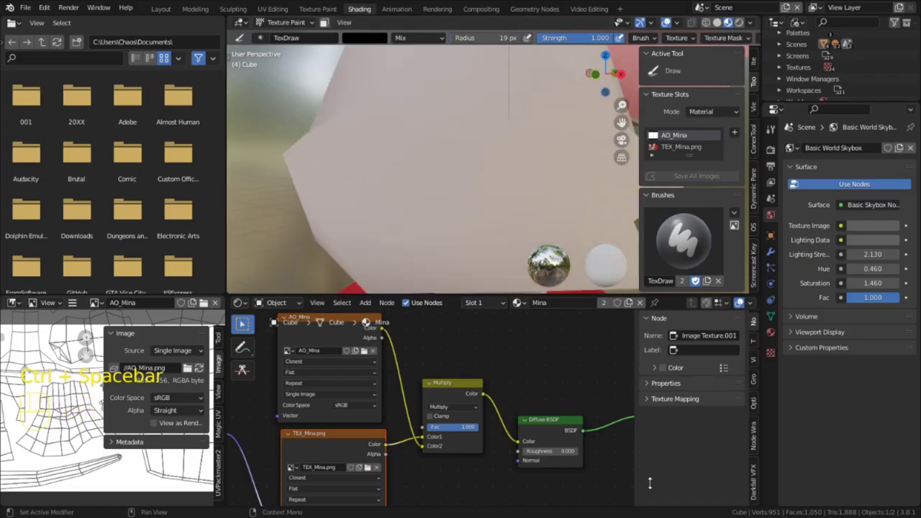
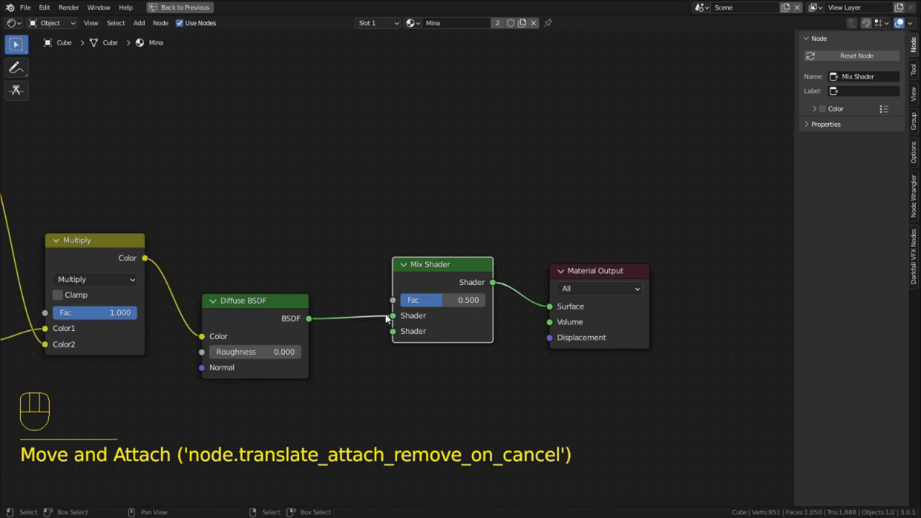
drag(150, 264, 384, 311)
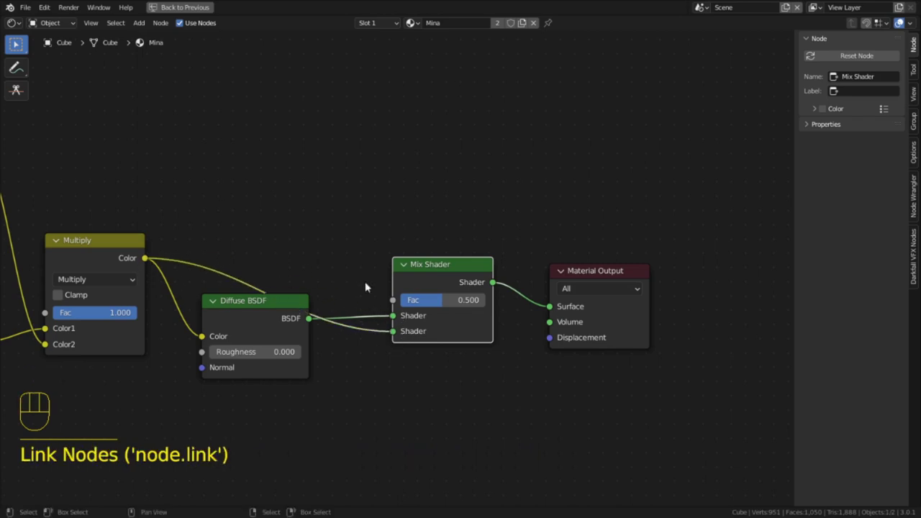
click(346, 230)
key(shift+a)
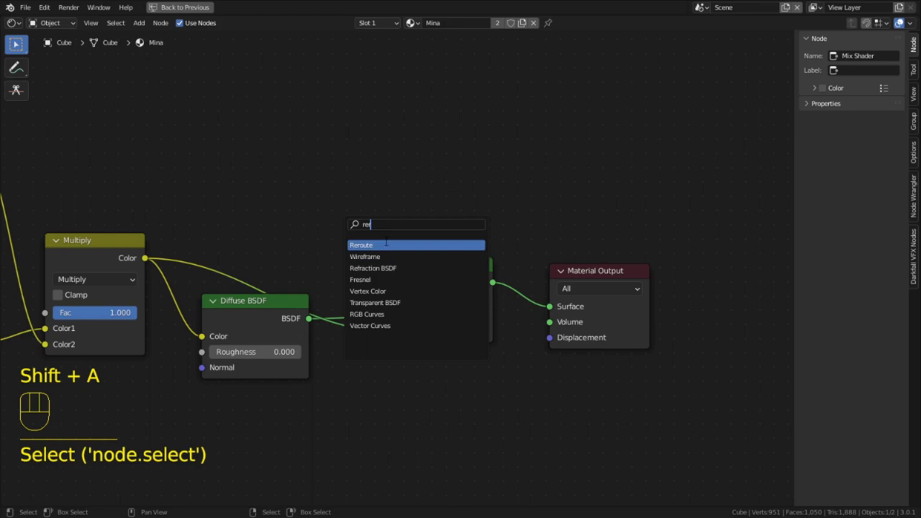
key(g)
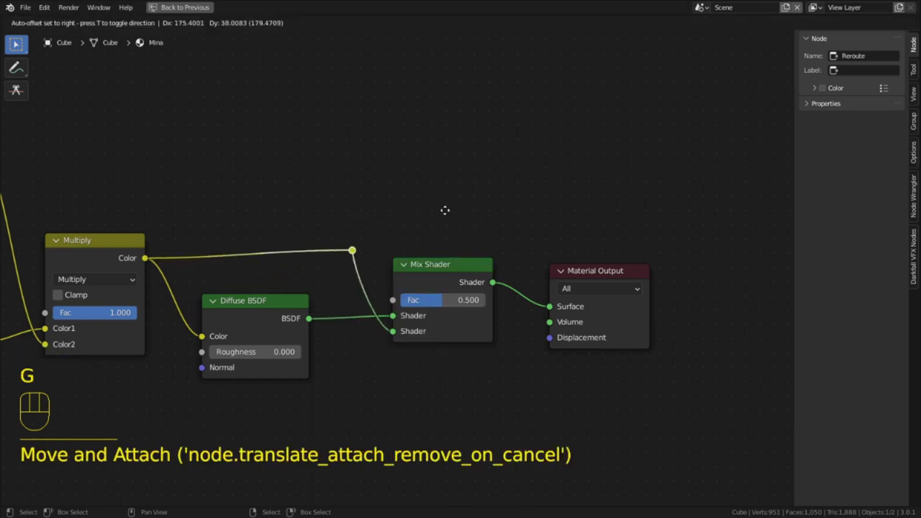
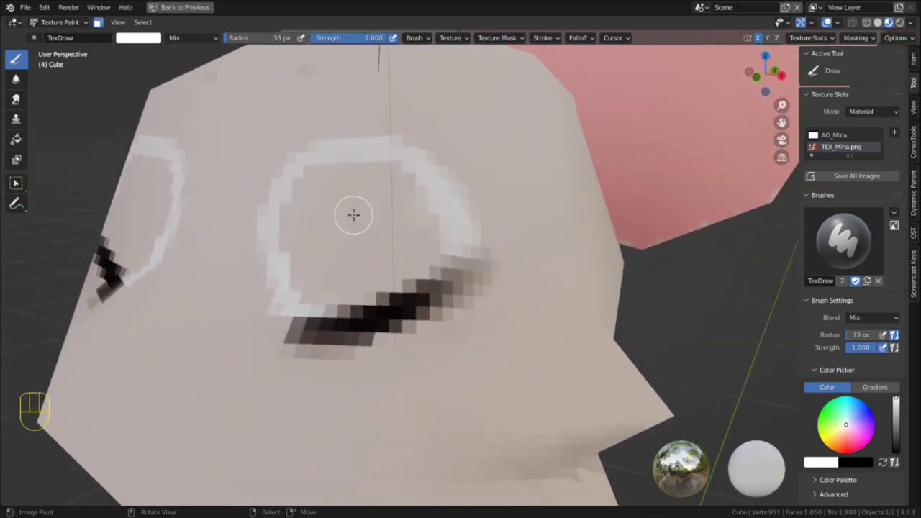
Undo the three white outline strokes around the eye, keeping the dark shading patches.
key(ctrl+z)
key(ctrl+z)
key(ctrl+z)
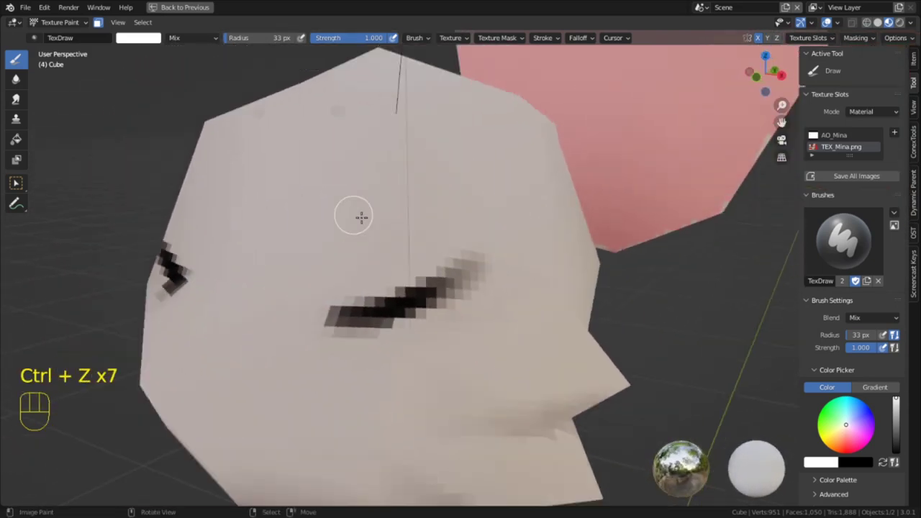
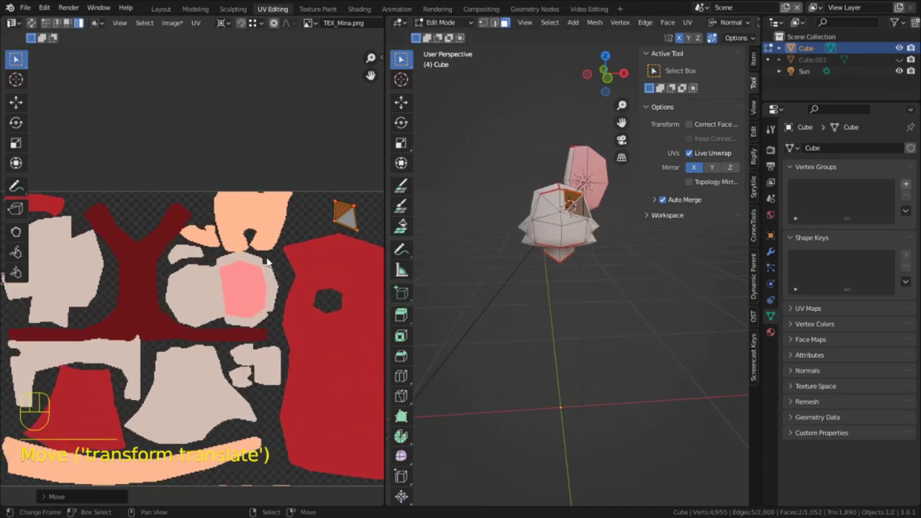
View the head from the front and assign a new Eye material slot to the selected eye faces.
key(a)
key(alt+p)
key(u)
click(188, 346)
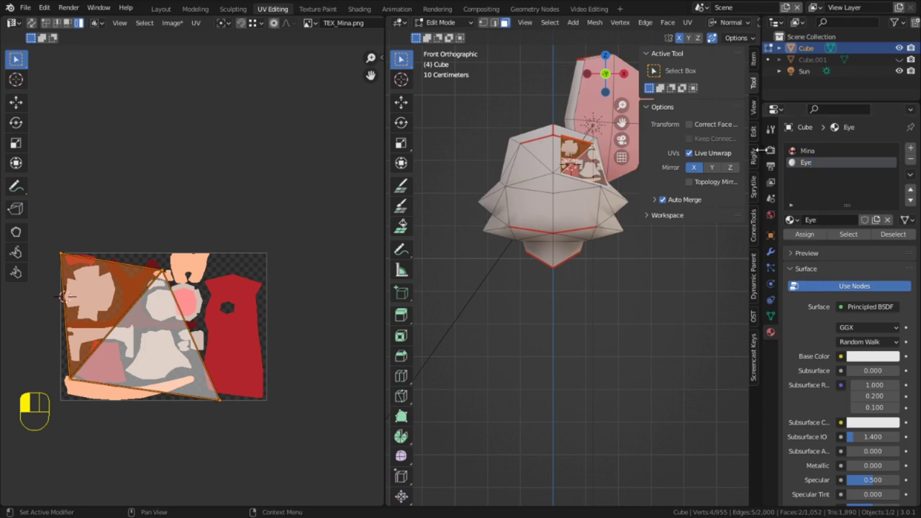
click(188, 346)
click(354, 9)
Build the Eye material from Image Texture, Mix Shader and Transparent BSDF nodes.
key(shift+a)
key(s)
drag(372, 273, 268, 254)
click(334, 267)
click(476, 209)
key(shift+a)
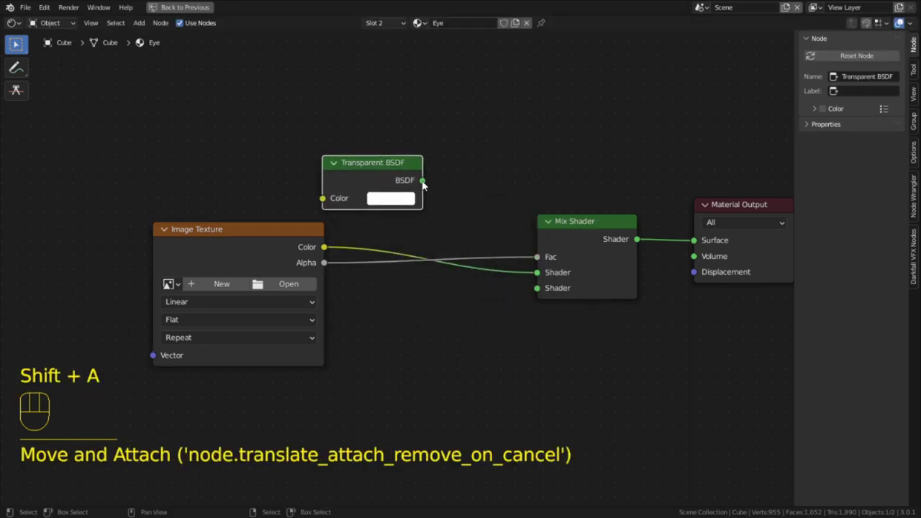
Connect the Transparent BSDF into the Mix Shader and slide the eye edges along the face.
drag(422, 187, 544, 289)
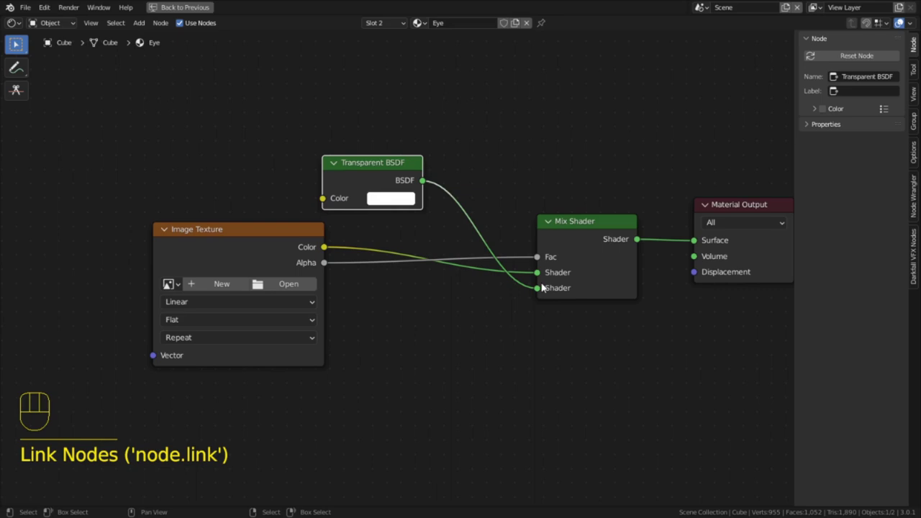
key(1)
right_click(240, 292)
key(g)
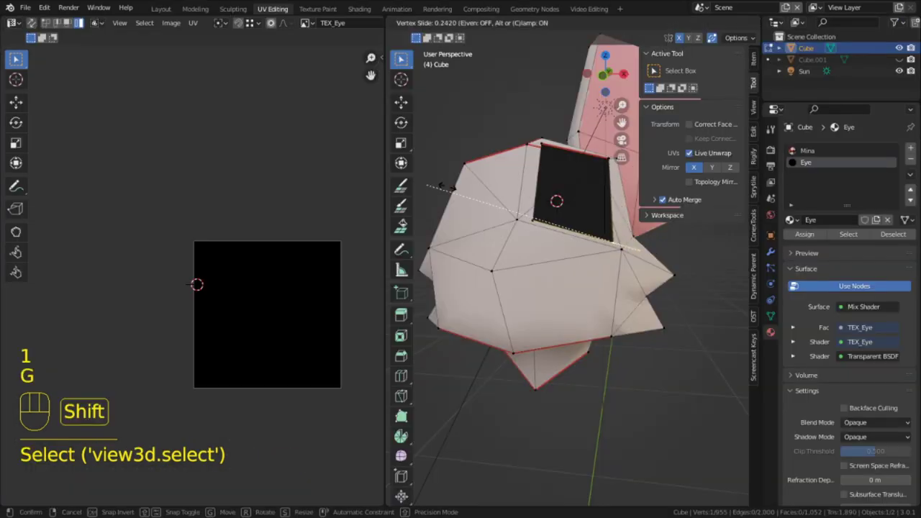
Paint the black-and-white eye markings onto TEX_Eye in a full-screen Texture Paint view.
key(ctrl+space)
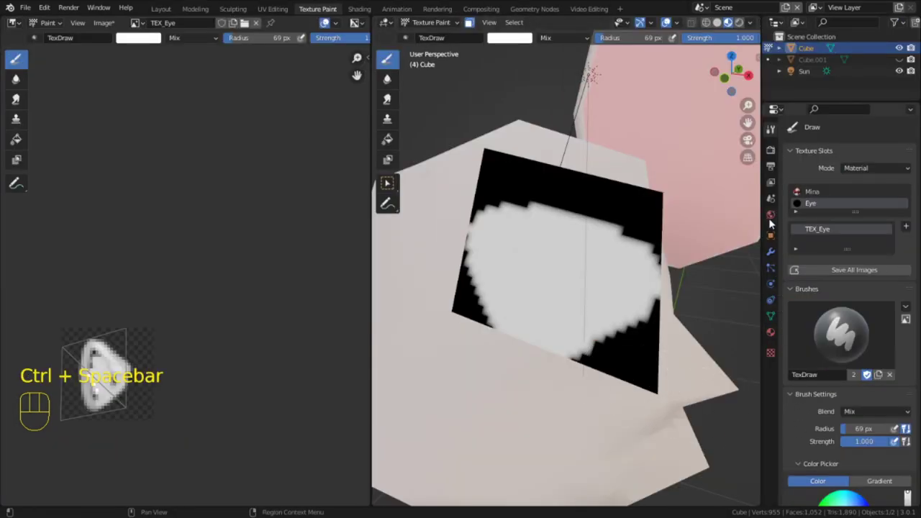
click(770, 337)
drag(860, 413, 875, 433)
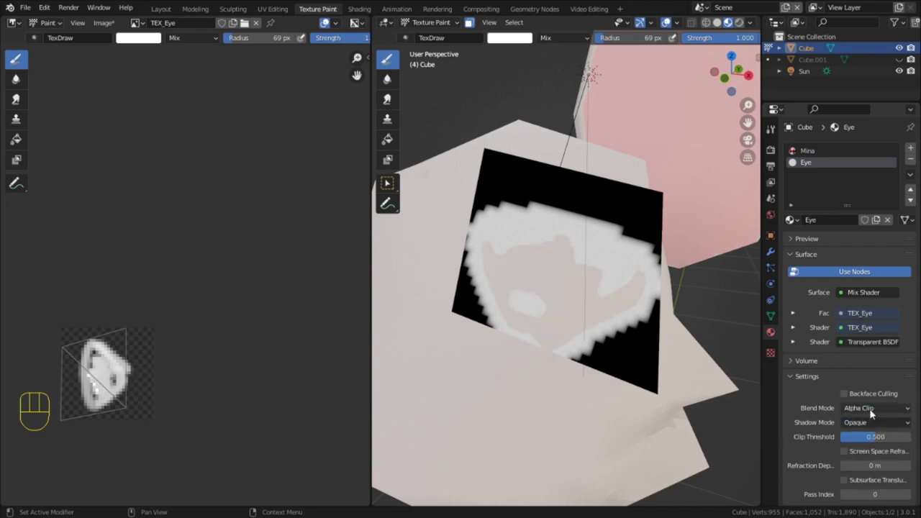
key(x)
click(861, 401)
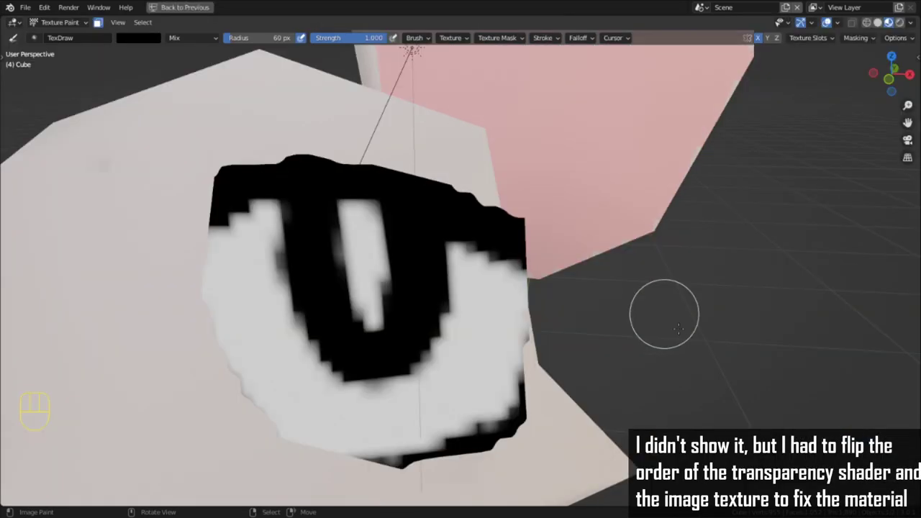
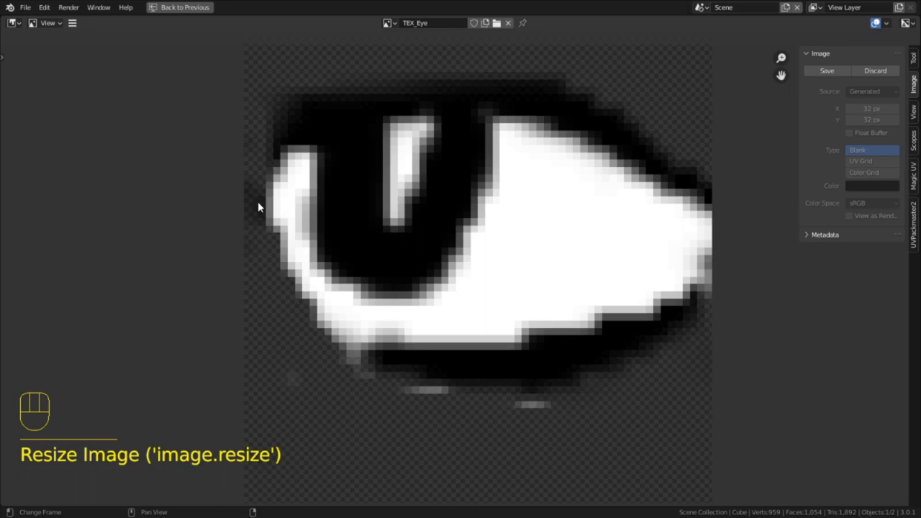
Set the Eye material to alpha blending and enlarge the paint view to erase alpha around the eye.
key(alt+r)
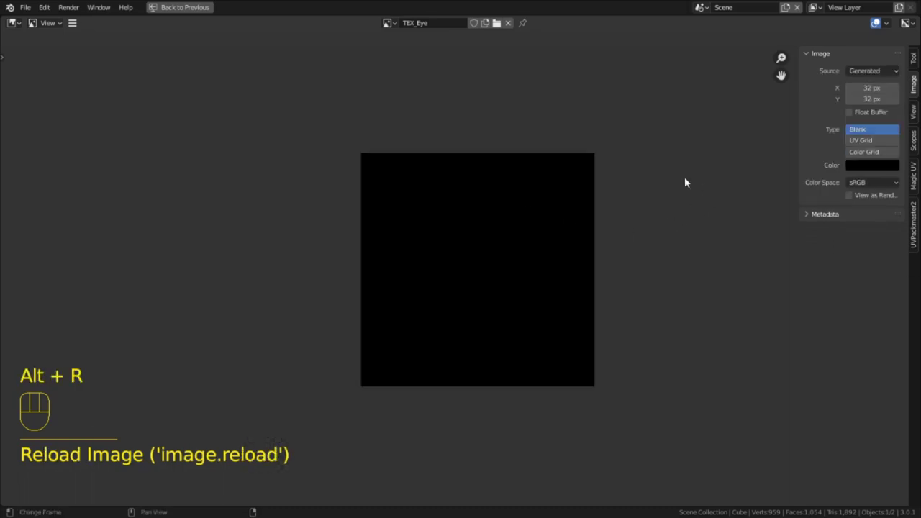
click(776, 335)
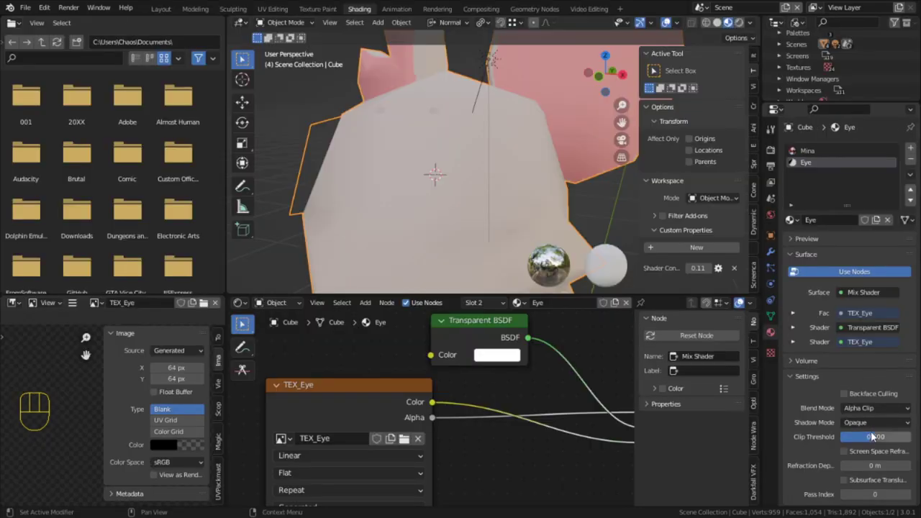
drag(872, 414, 884, 459)
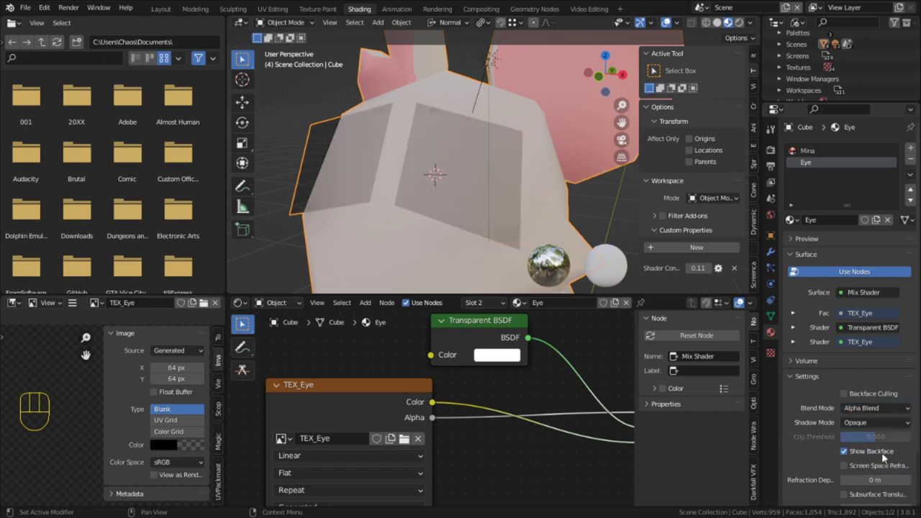
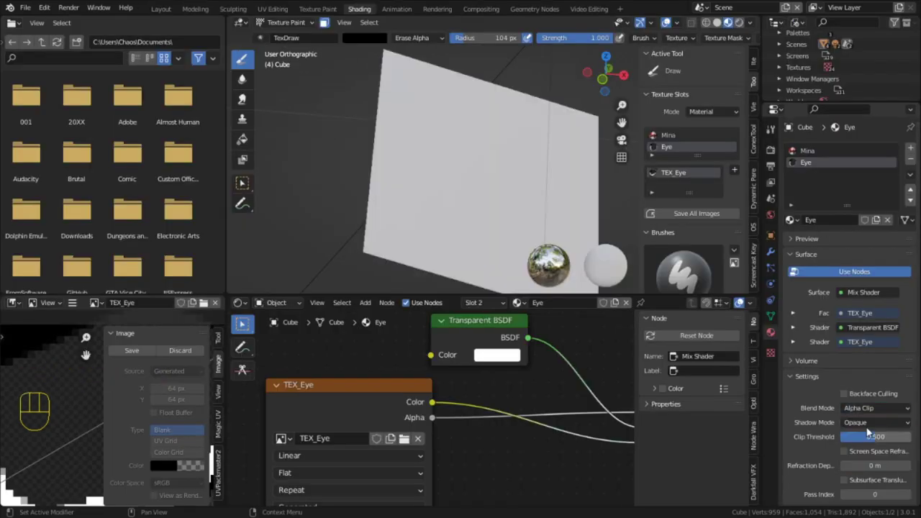
key(ctrl+space)
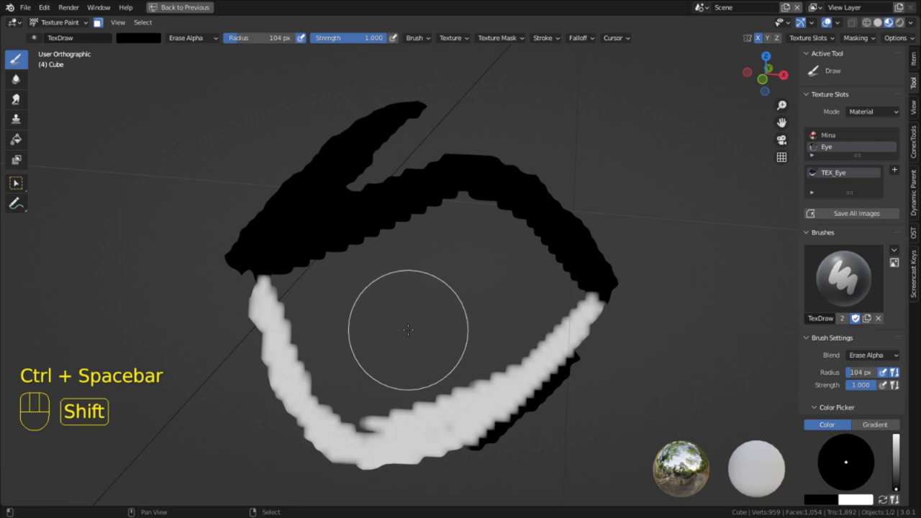
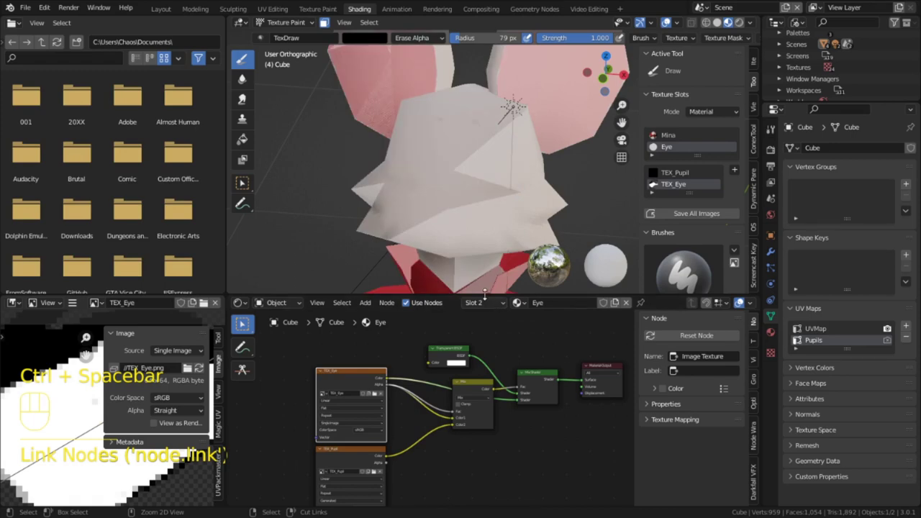
Paint the white eyeballs and black outlines with brows onto the TEX_Eye texture.
drag(474, 442, 477, 428)
key(ctrl+x)
middle_click(480, 394)
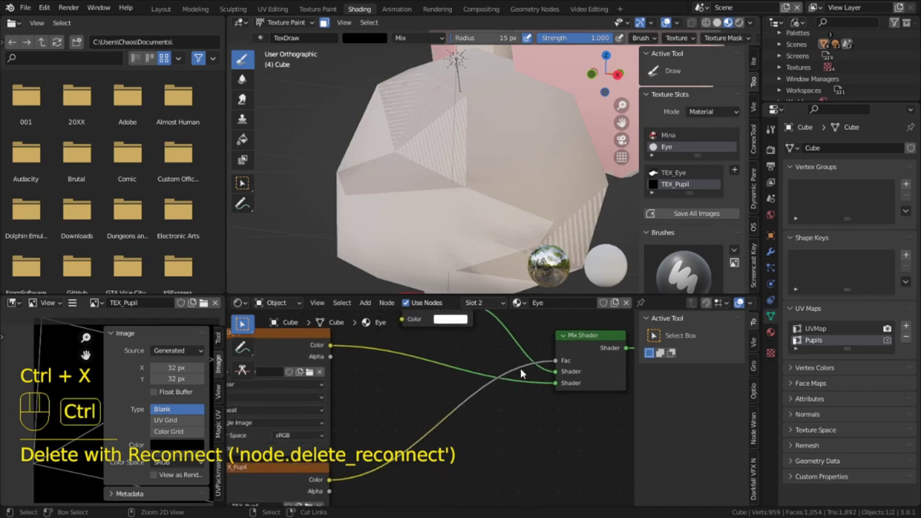
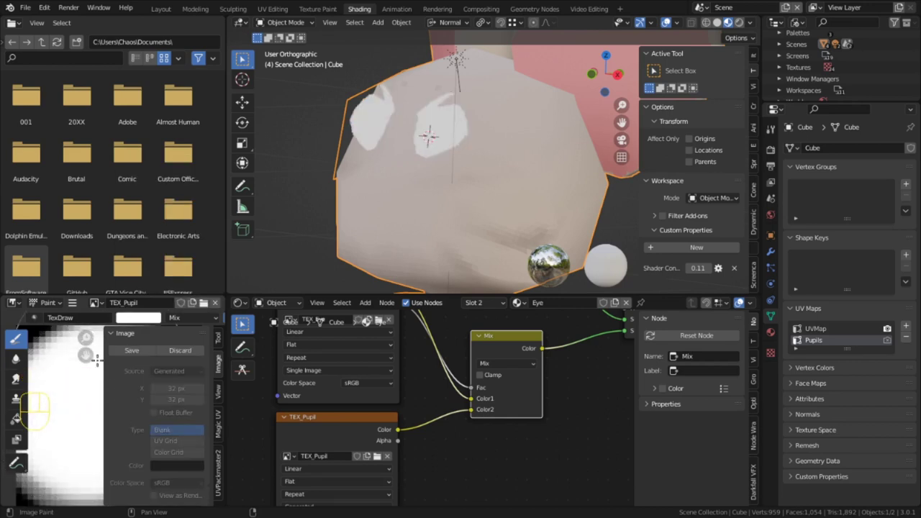
middle_click(367, 485)
drag(386, 344, 460, 462)
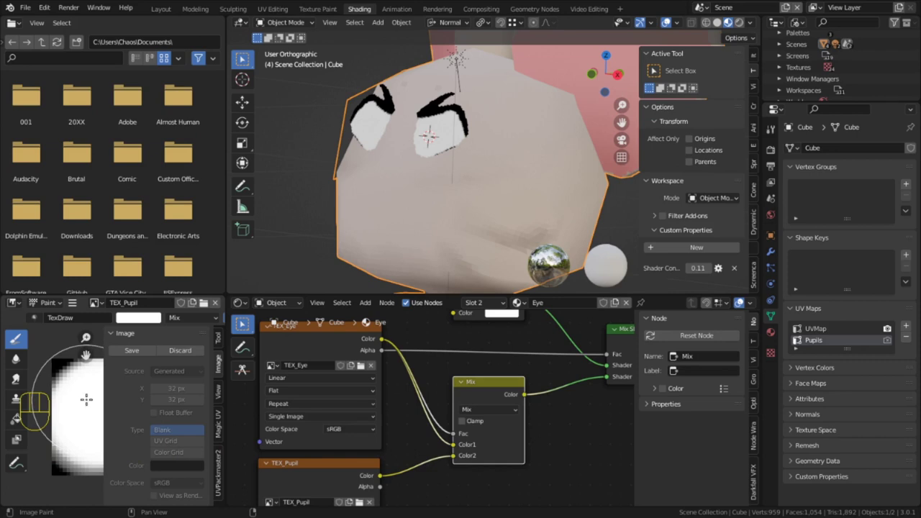
key(ctrl+z)
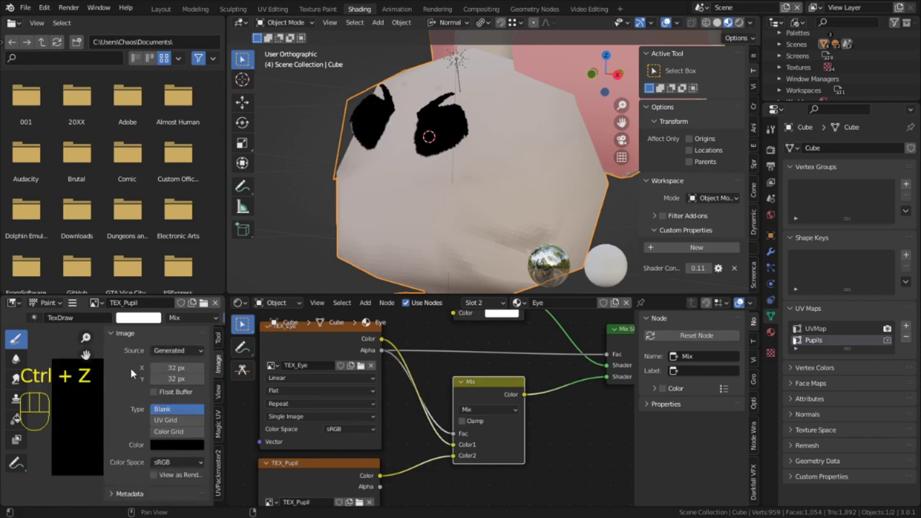
Paint a thick black oval pupil into the 64 px TEX_Pupil image.
key(ctrl+space)
click(877, 22)
key(f)
click(877, 21)
key(ctrl+space)
drag(455, 205, 485, 206)
key(ctrl+z)
key(ctrl+space)
click(878, 22)
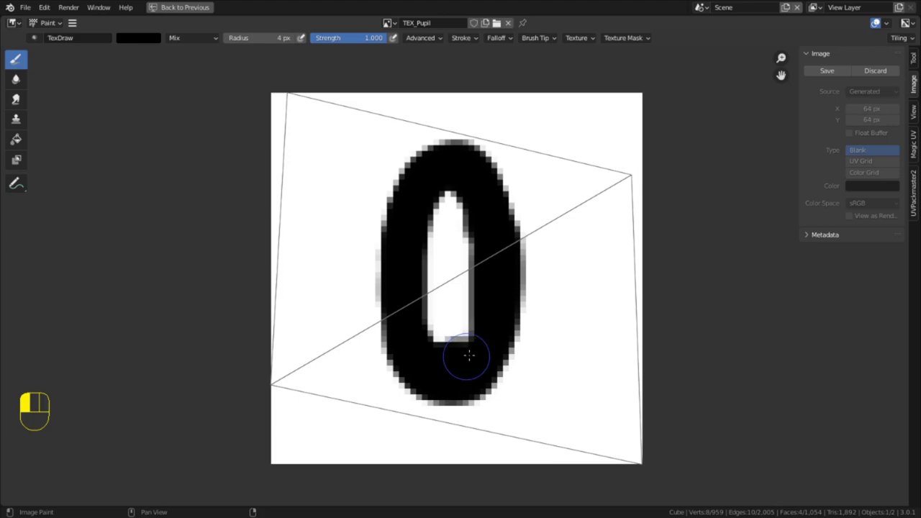
Rename the main UV map to Base and point the eye texture's UV Map node at it.
key(ctrl+space)
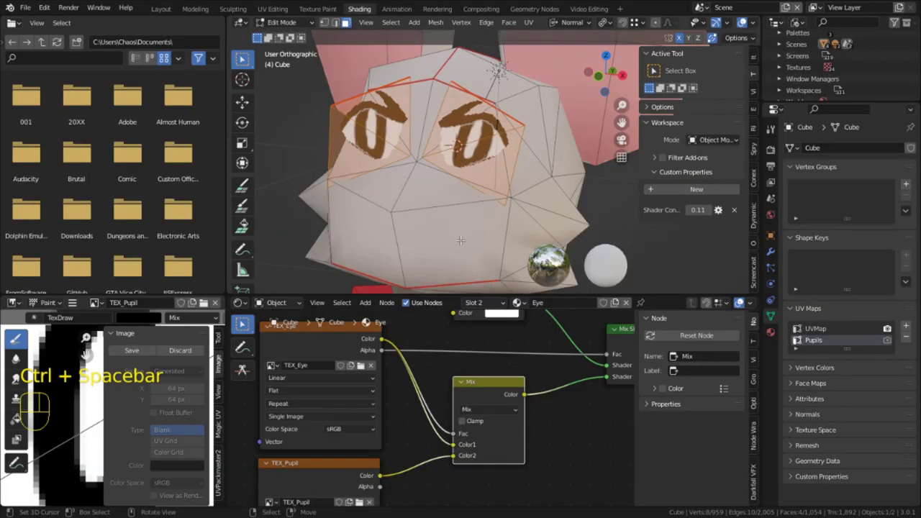
middle_click(243, 321)
key(Tab)
middle_click(243, 321)
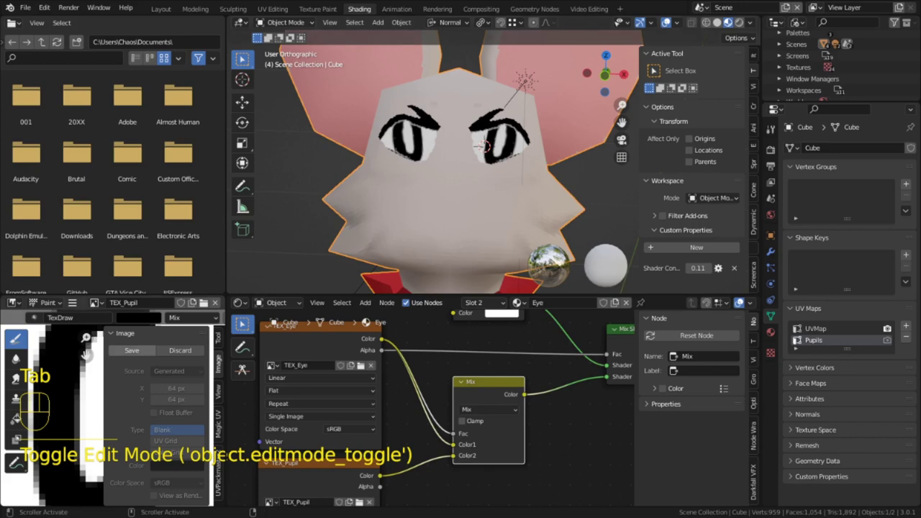
click(243, 322)
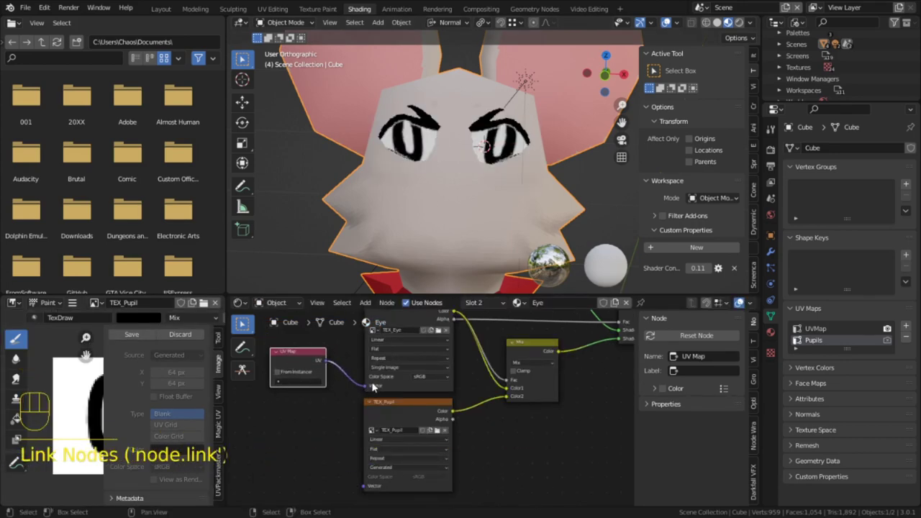
click(243, 322)
click(243, 321)
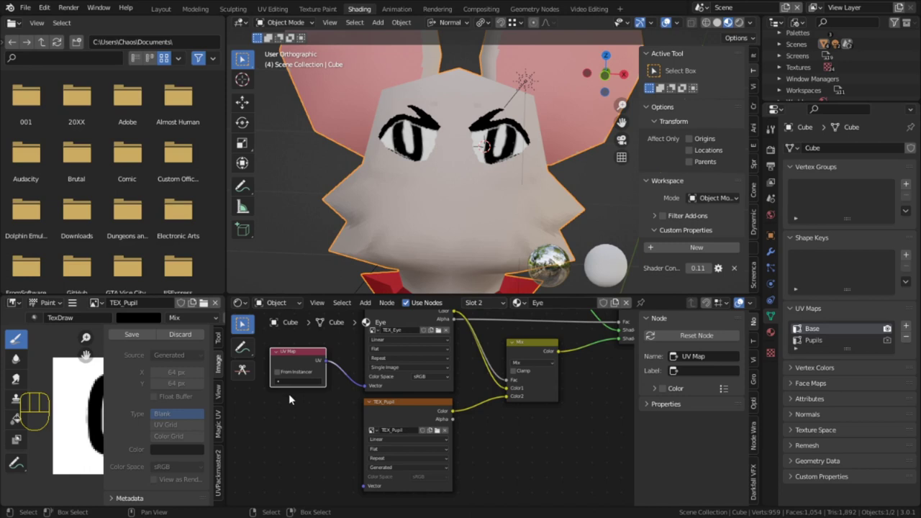
click(243, 322)
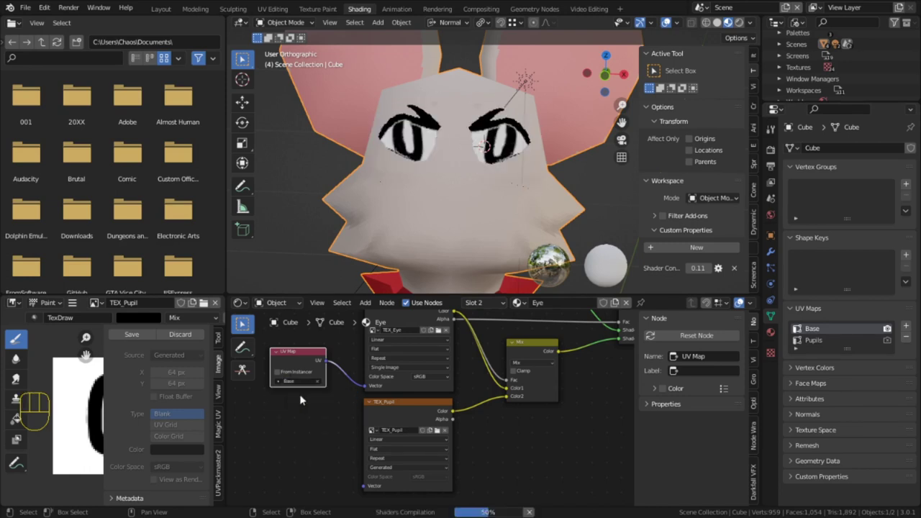
Duplicate the UV Map node for the Pupils map and start adjusting the eye UVs over TEX_Pupil.
click(303, 415)
key(shift+a)
key(shift+d)
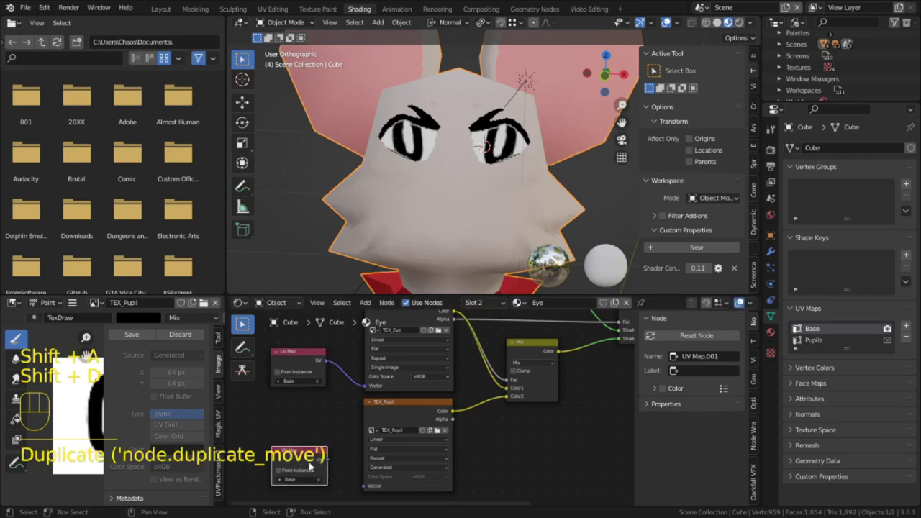
click(243, 322)
click(243, 322)
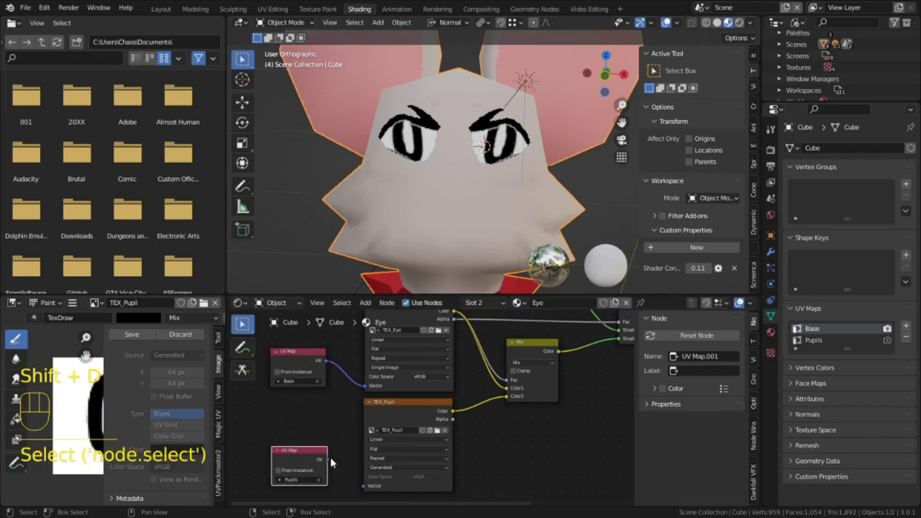
drag(331, 460, 352, 475)
drag(329, 468, 372, 479)
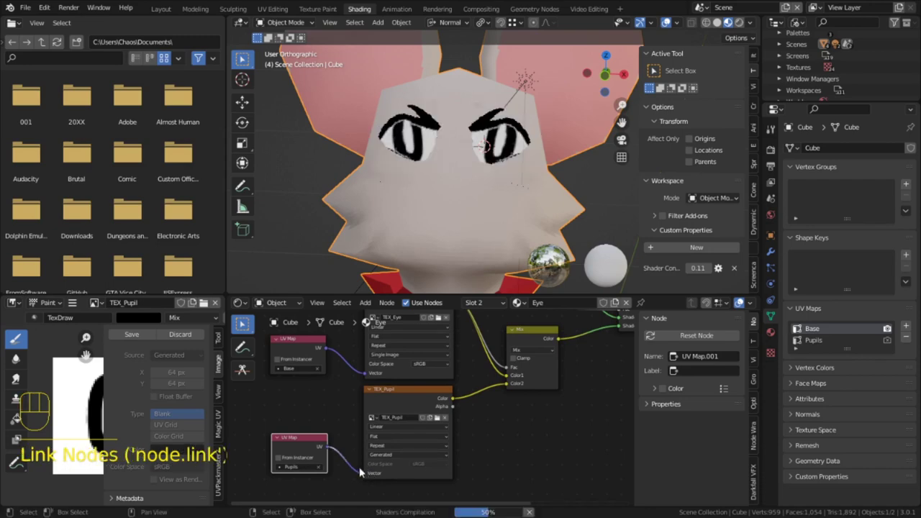
drag(436, 184, 492, 215)
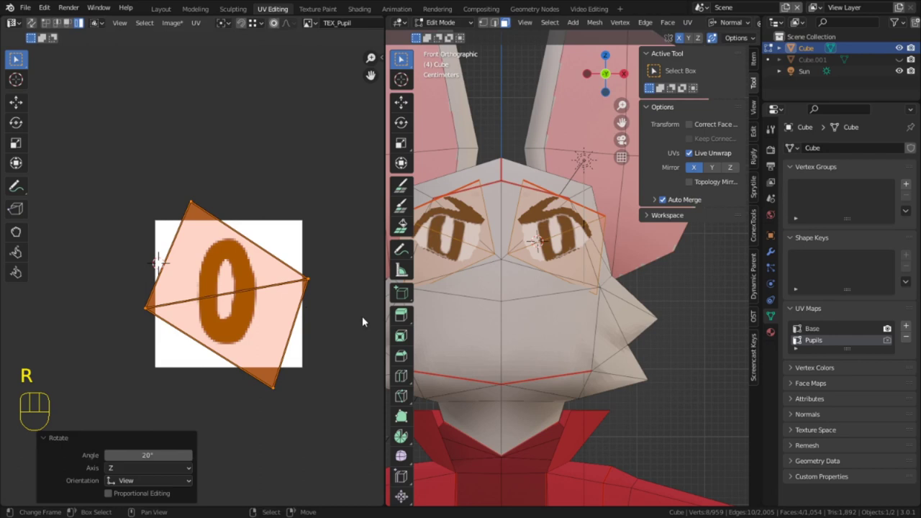
Rotate and slide the eye faces' Pupils UVs so an upright pupil sits inside each eye.
key(g)
key(s)
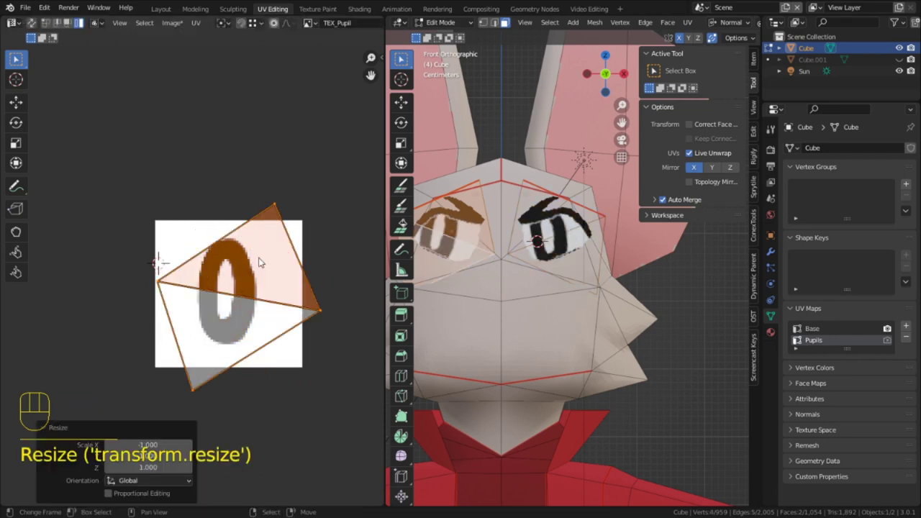
key(g)
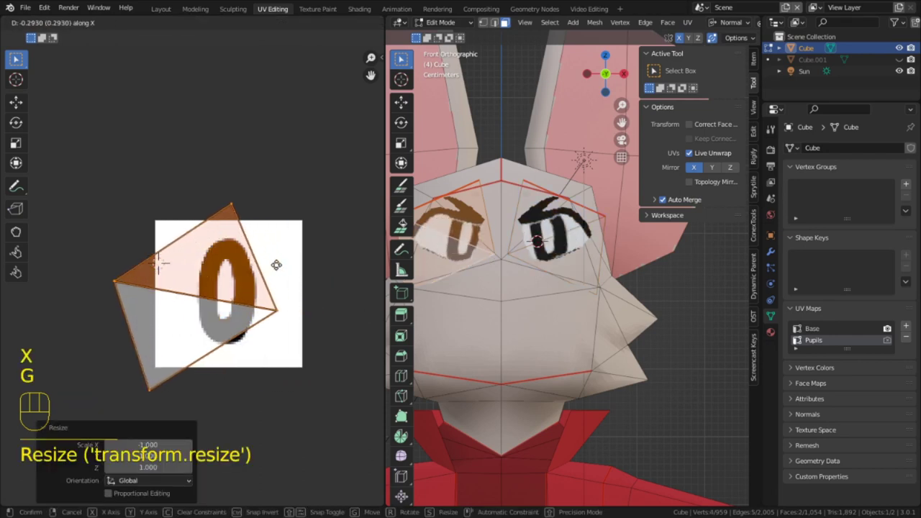
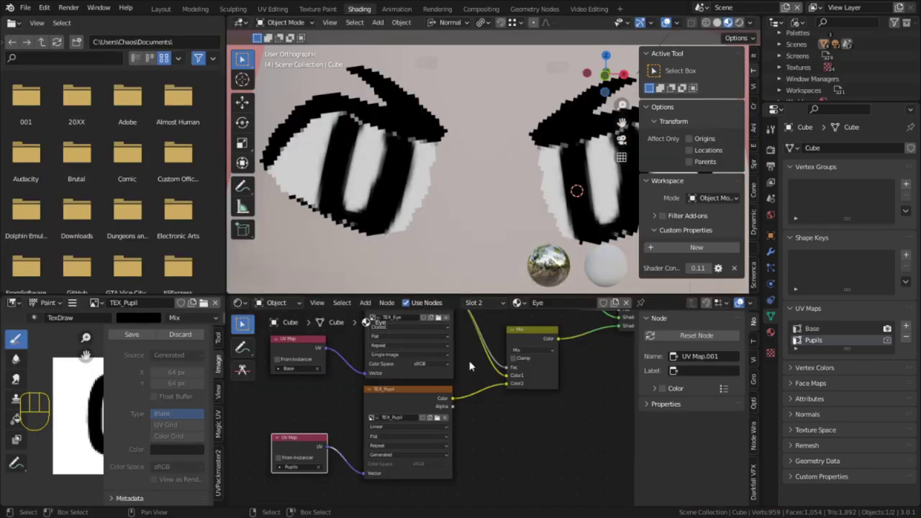
click(395, 433)
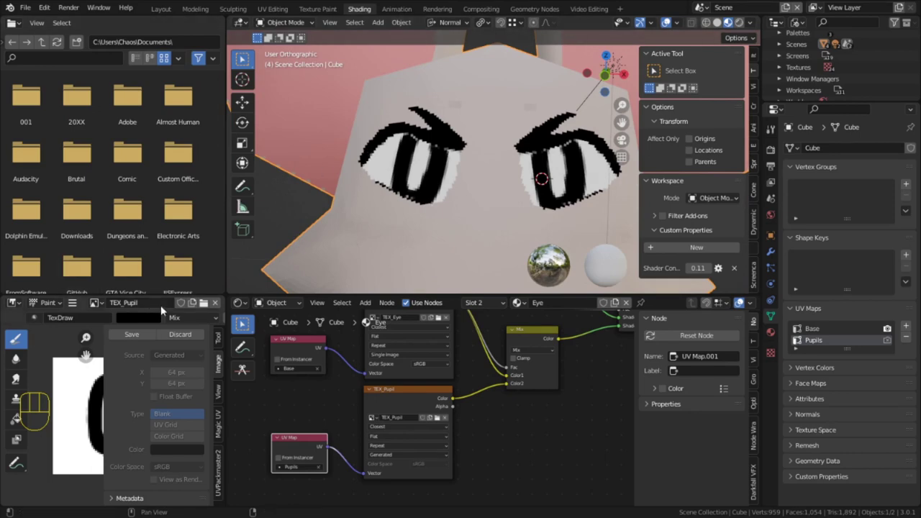
Show the exported 64x64 TEX_Eye.png with white eye and black brow in GIMP.
click(101, 302)
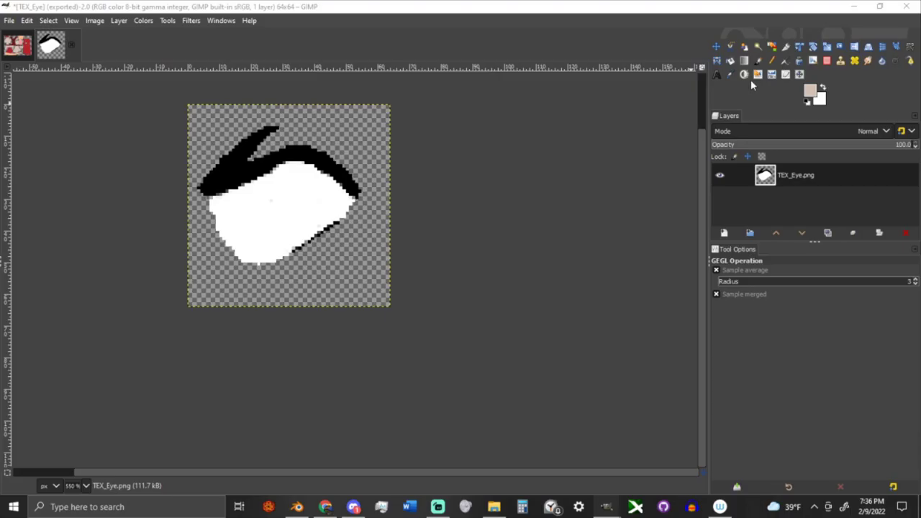
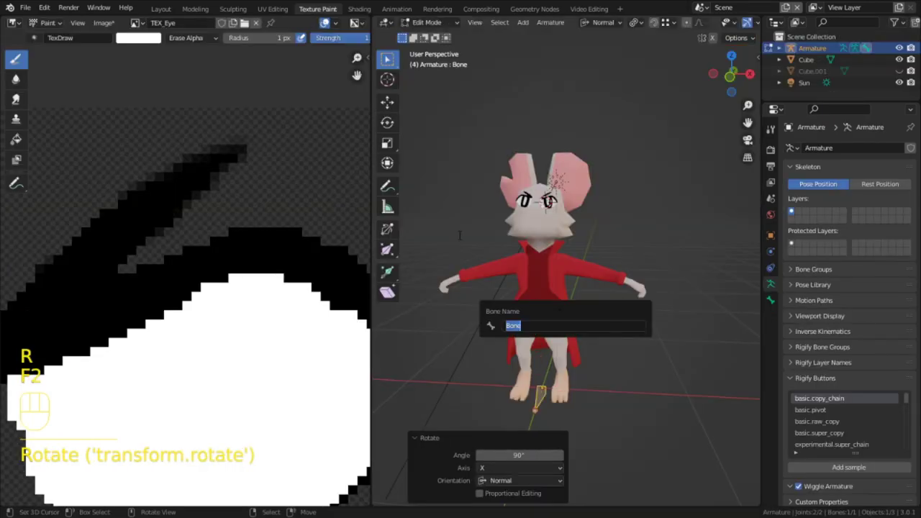
Add a tall new bone to Mina's armature extending up through the head.
key(o)
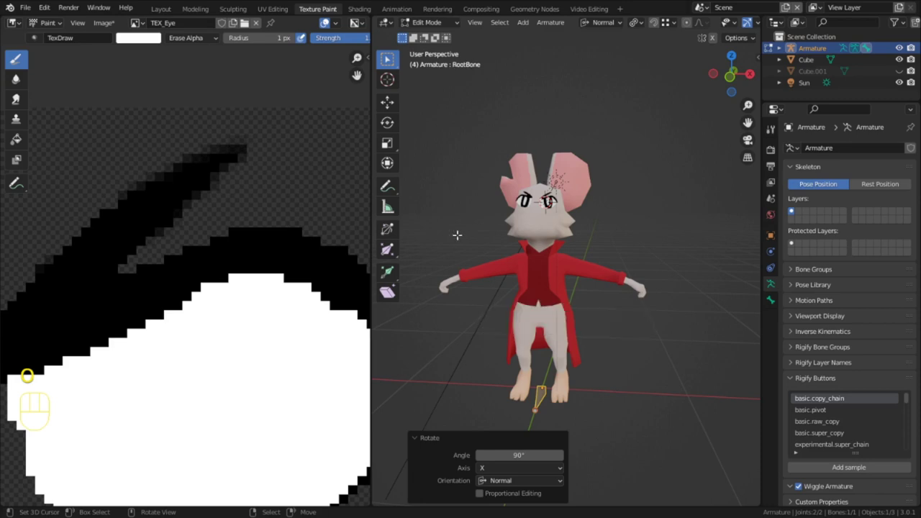
key(shift+a)
key(s)
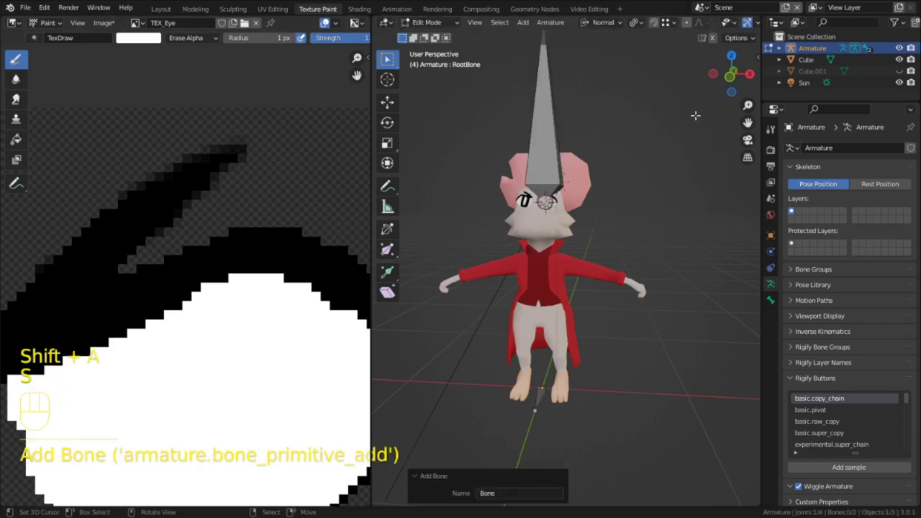
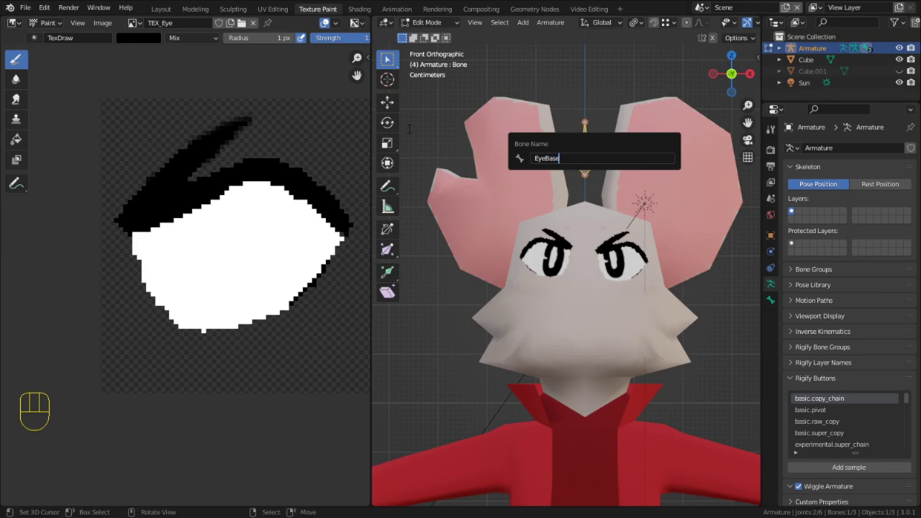
Name the bone EyeBase and add a UV Warp modifier on the mesh from EyeBase to EyeTarget.
key(F2)
middle_click(601, 344)
drag(561, 376, 728, 21)
click(728, 21)
click(728, 20)
click(728, 21)
click(728, 21)
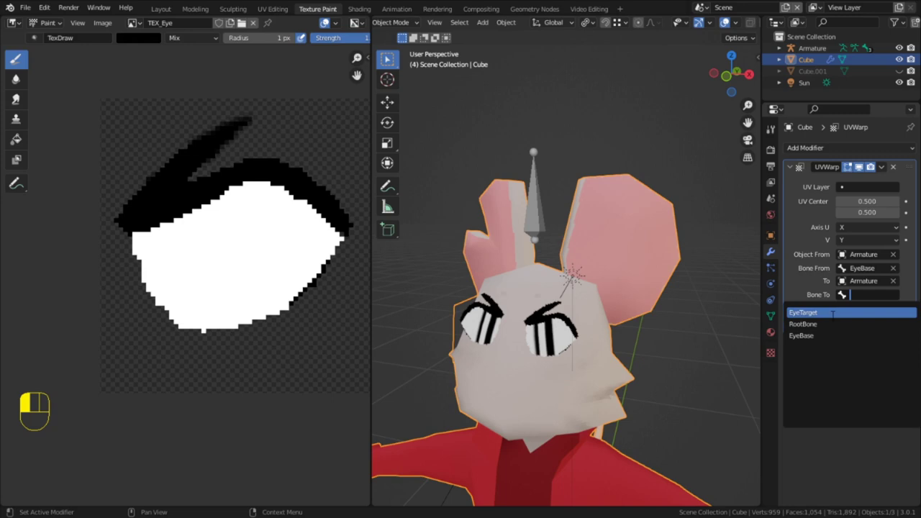
Move EyeTarget in Pose Mode to test the pupils shifting, then reset its position.
key(shift+space)
key(g)
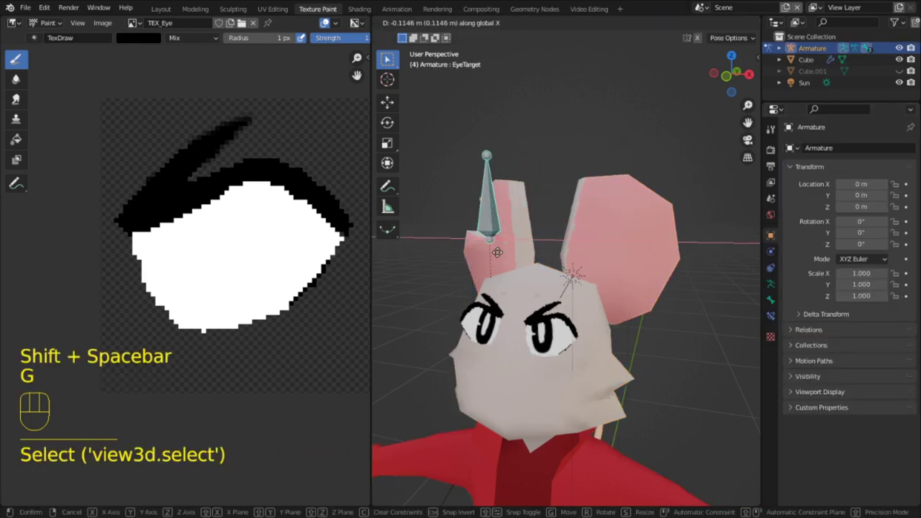
key(alt+h)
key(g)
key(alt+g)
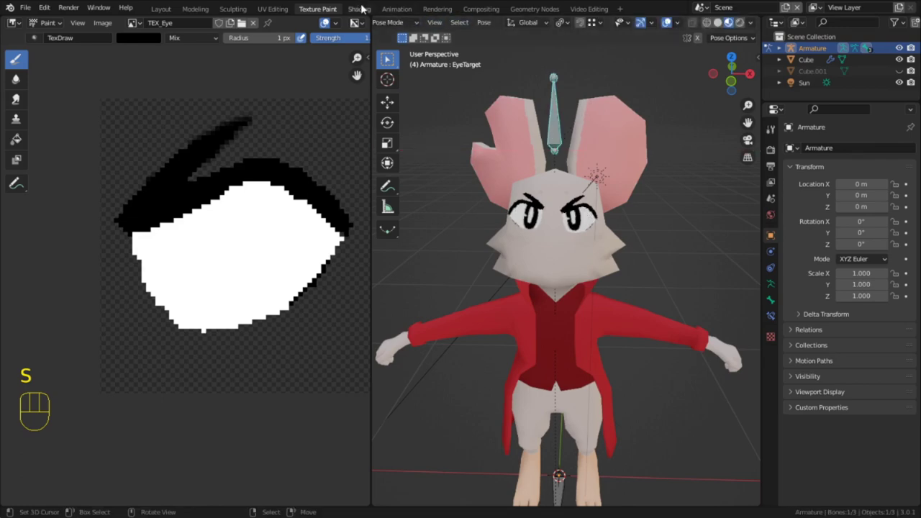
Bring the eye faces up in the UV Editing workspace on the Pupils map.
click(365, 9)
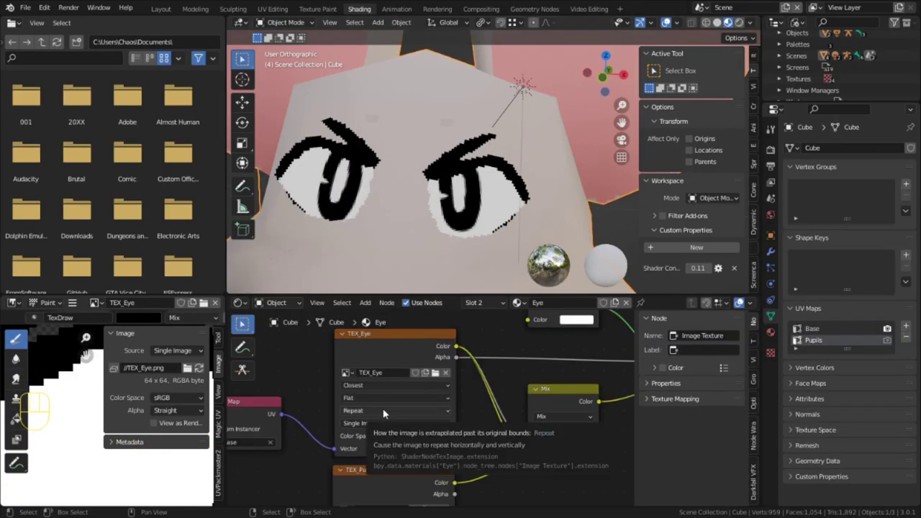
drag(386, 414, 374, 435)
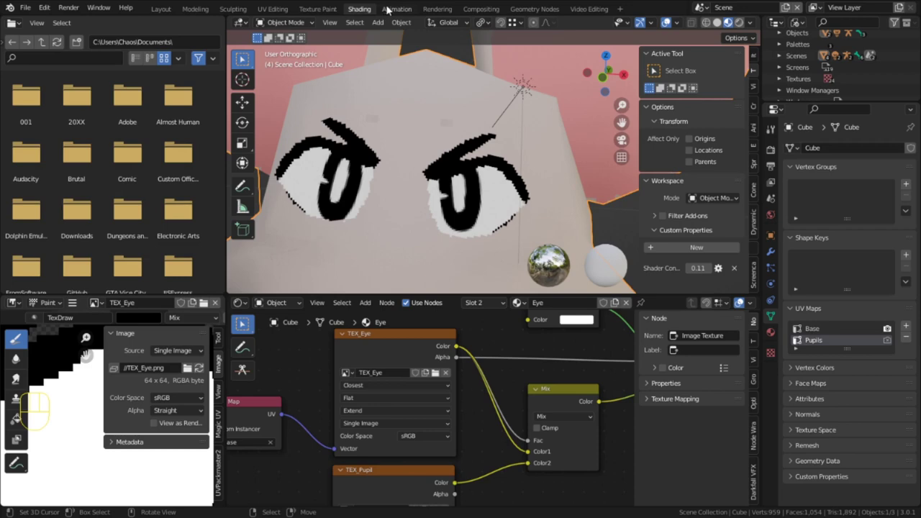
click(166, 13)
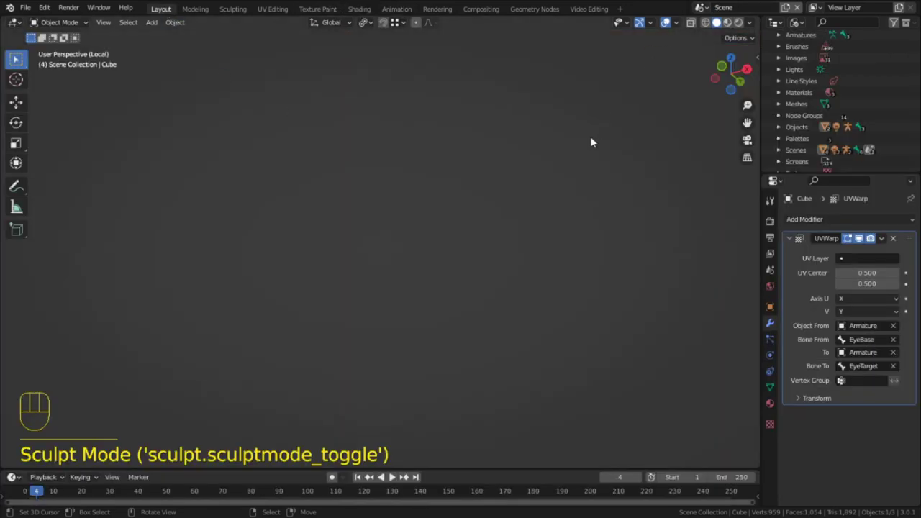
click(731, 23)
key(KP_Decimal)
click(673, 26)
drag(477, 205, 367, 264)
key(KP_1)
Scale the Pupils UV island and move EyeTarget to check the pupils slide correctly.
right_click(498, 267)
key(x)
key(l)
key(q)
key(ctrl+z)
key(l)
key(a)
key(s)
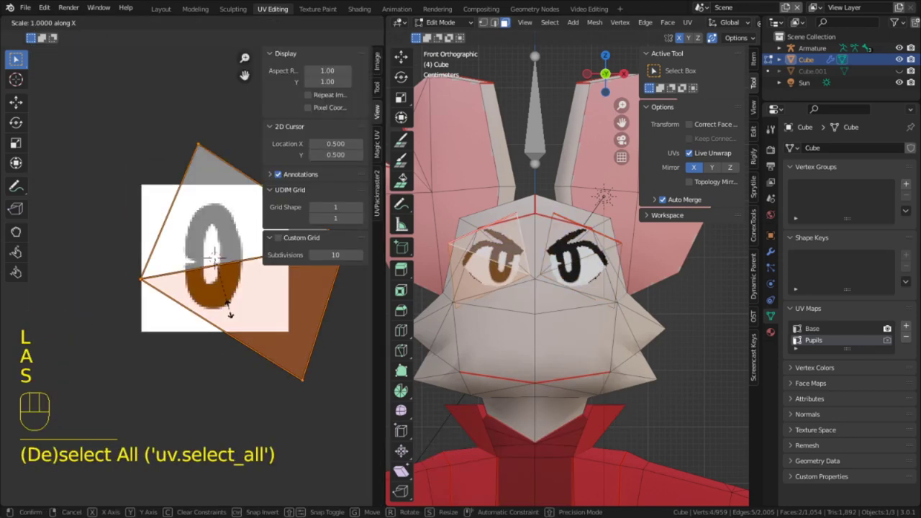
key(g)
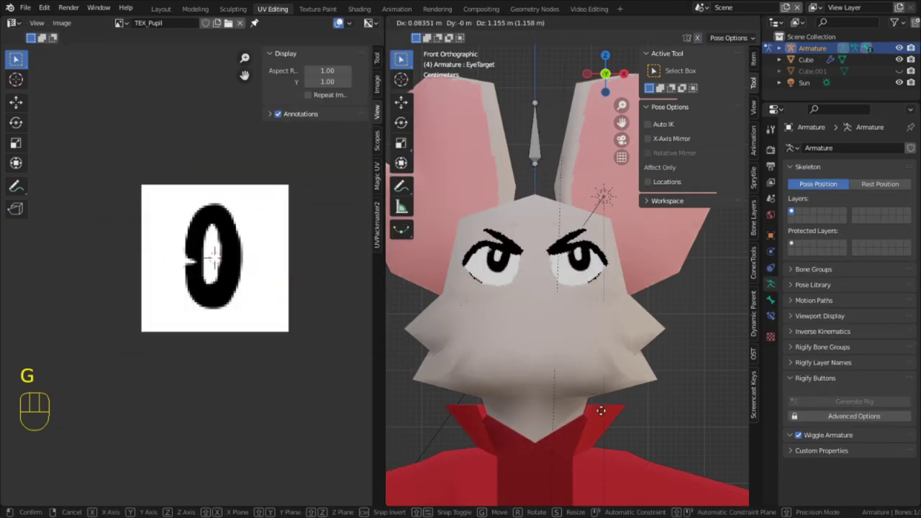
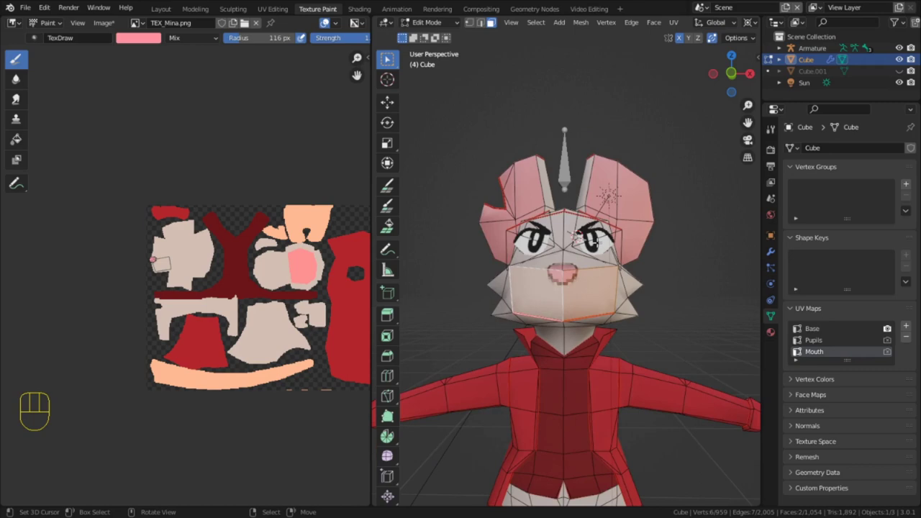
Duplicate the eye target bone sideways for the mouth and start editing the mouth faces.
key(c)
key(shift+d)
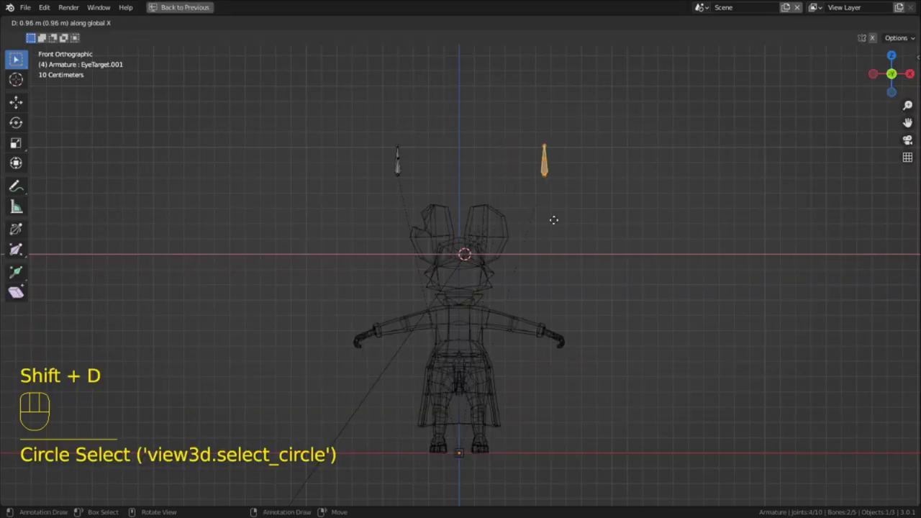
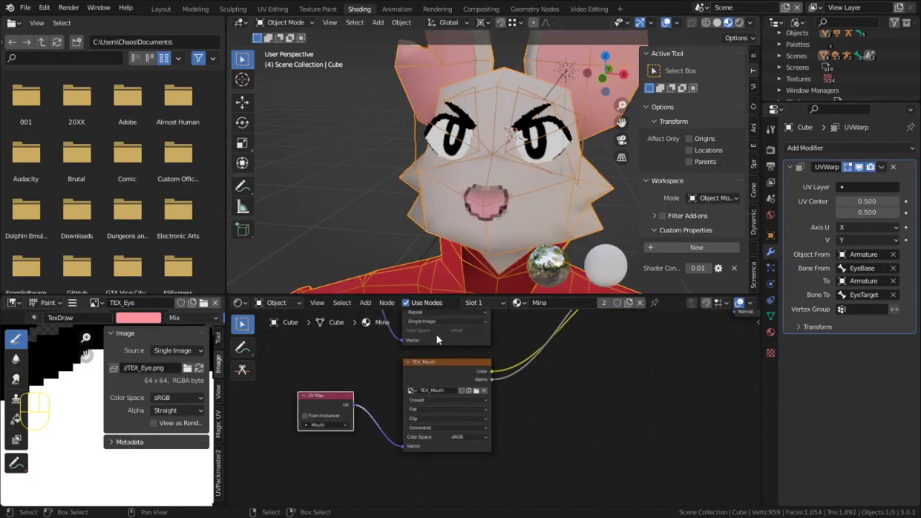
key(3)
Lightmap Pack and rotate the mouth UV island, paint the frown, and duplicate the UV Warp modifier.
key(u)
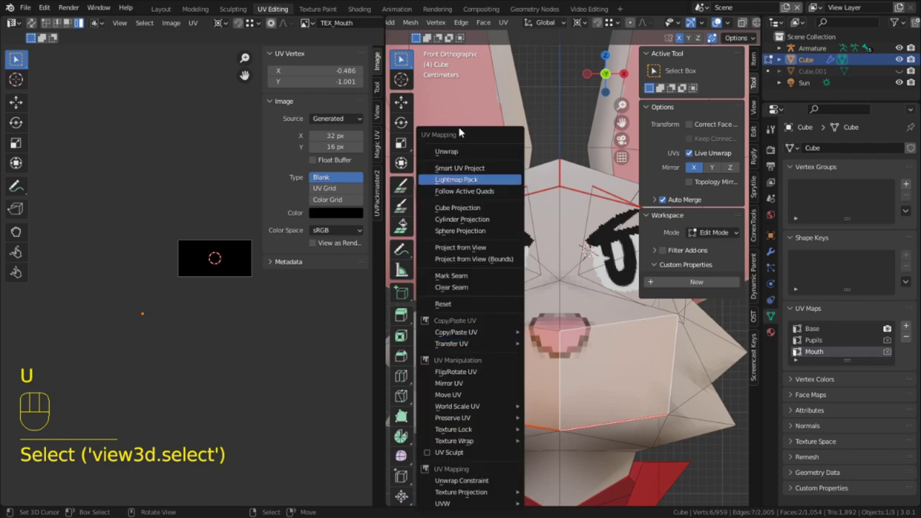
key(r)
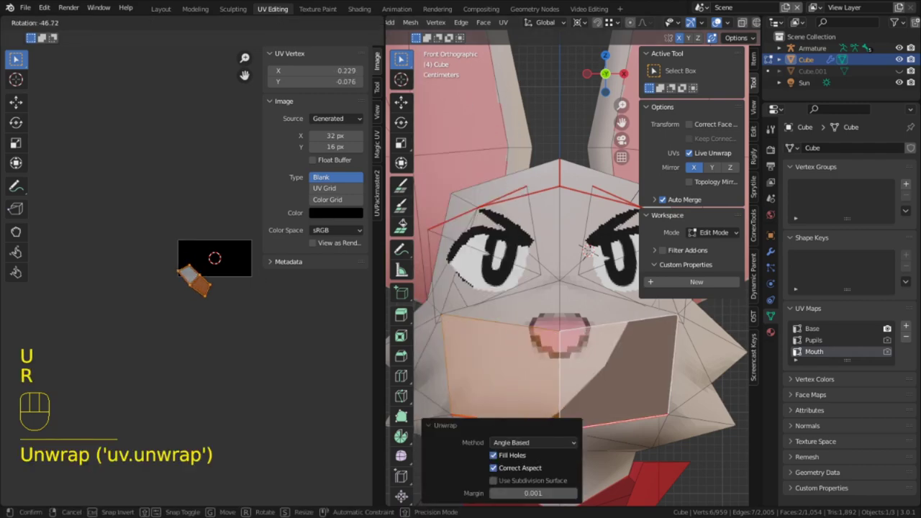
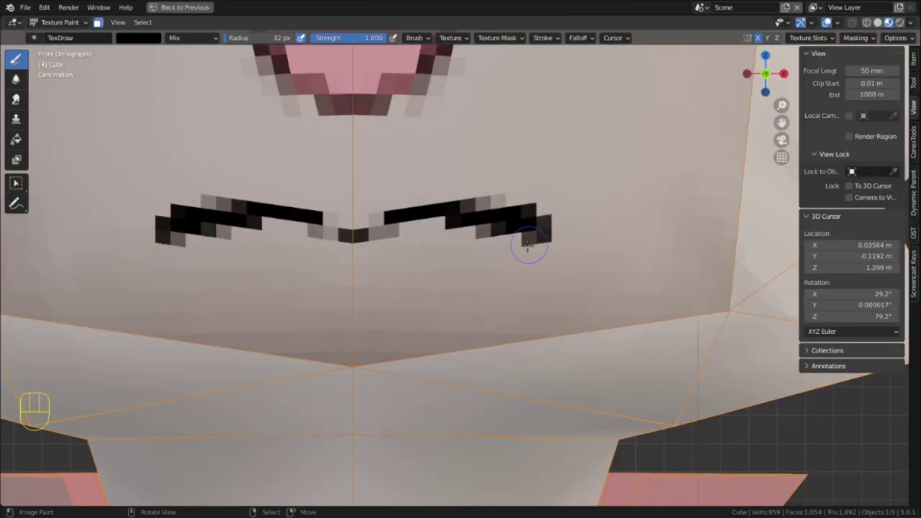
key(shift+d)
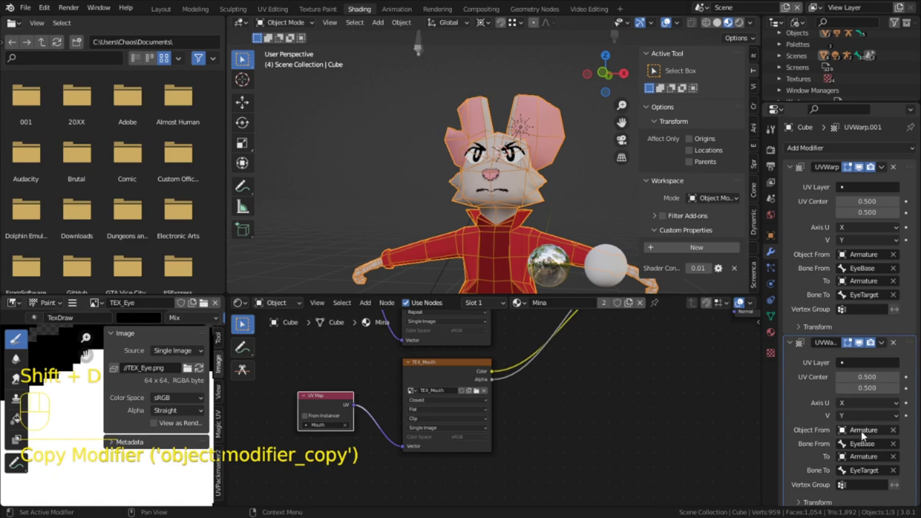
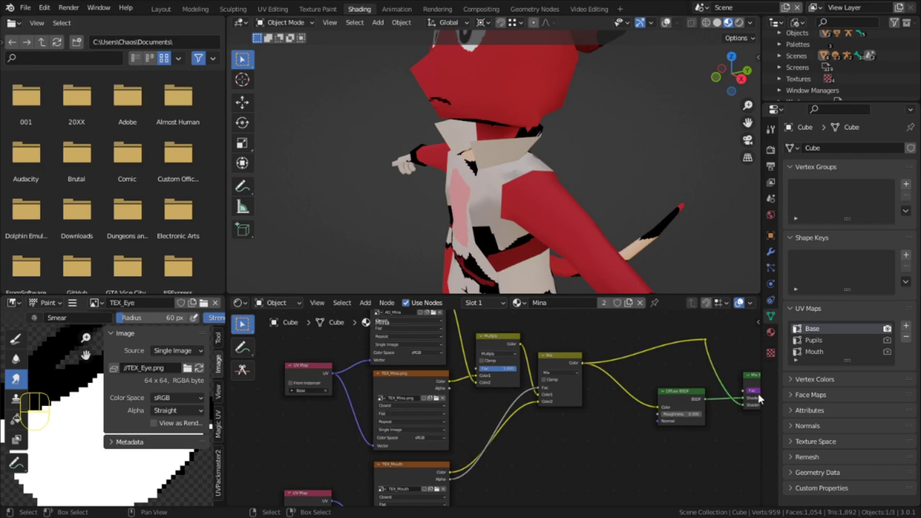
Show the mesh UVs against TEX_Mouth.png in the UV Editing workspace.
double_click(828, 339)
drag(481, 188, 503, 181)
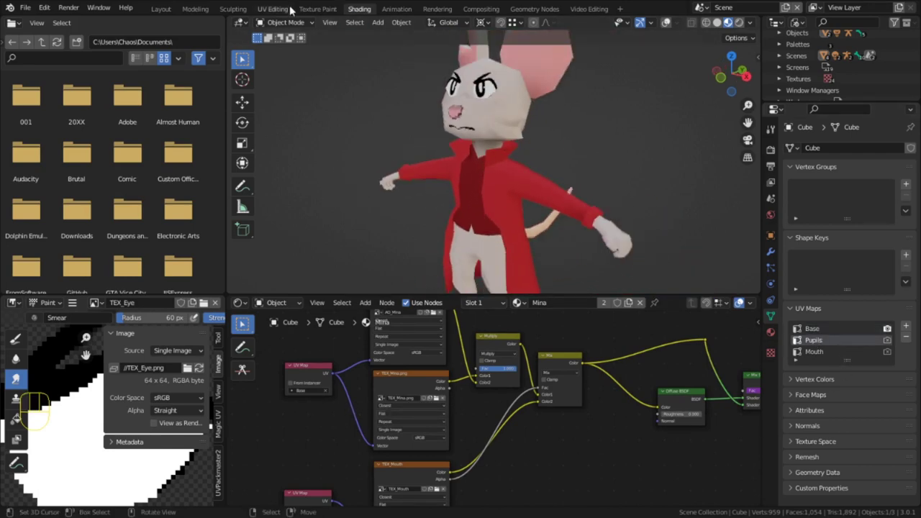
click(287, 8)
click(817, 327)
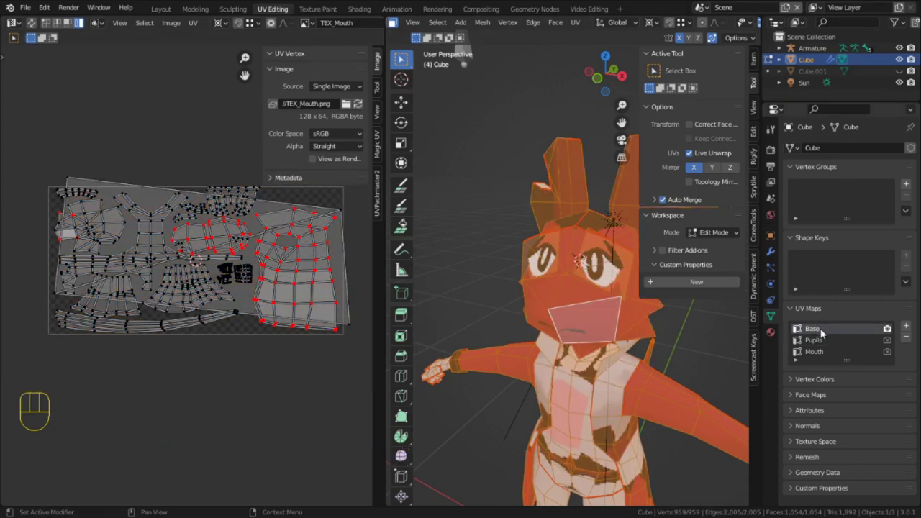
Switch between the Base and Pupils UV maps, then leave Edit Mode.
click(809, 344)
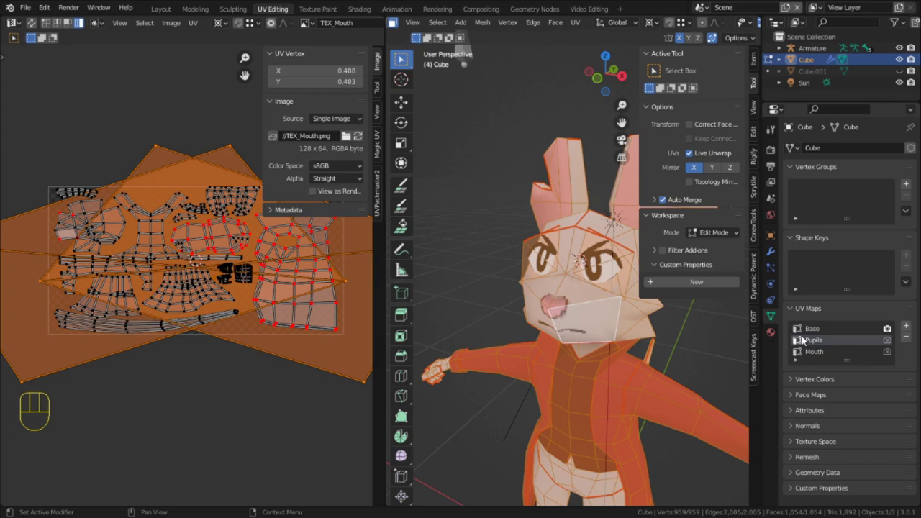
click(819, 331)
click(821, 344)
key(shift+space)
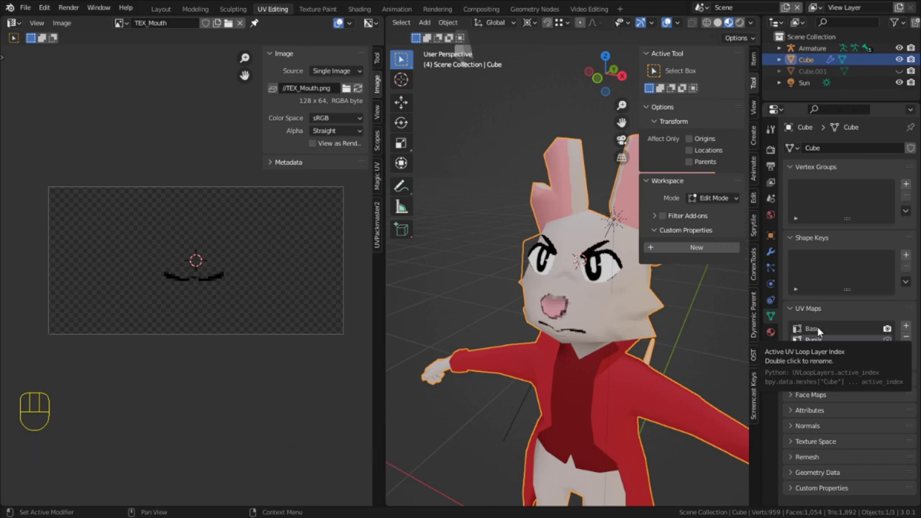
Target the second UV Warp at MouthBase to MouthTarget on the Mouth UV map with its vertex group.
click(771, 255)
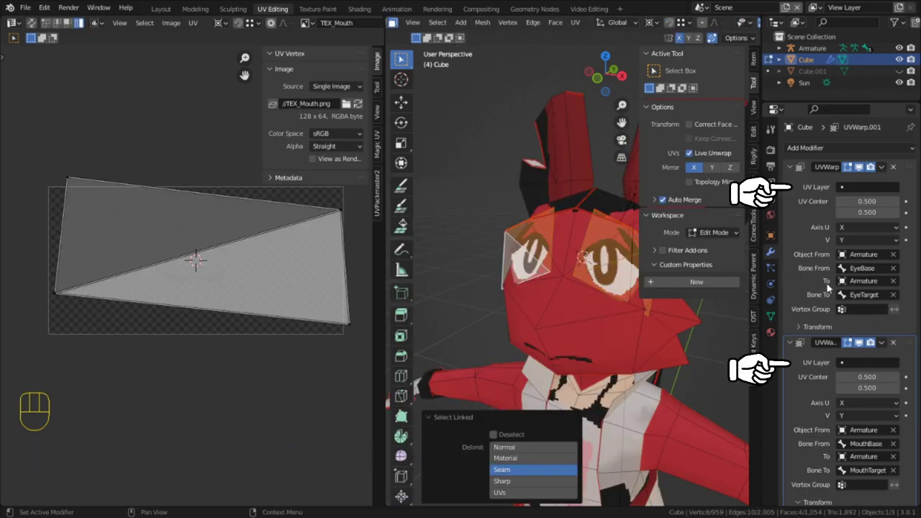
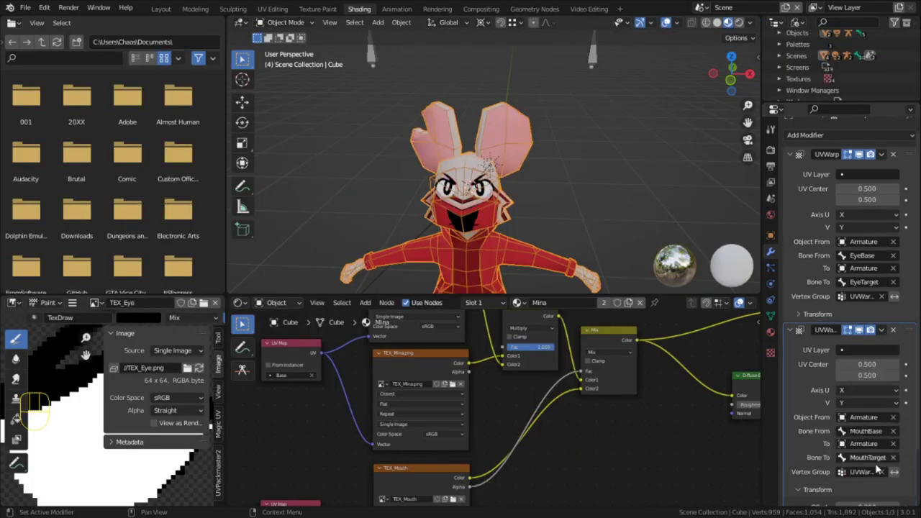
click(903, 477)
key(g)
key(y)
key(g)
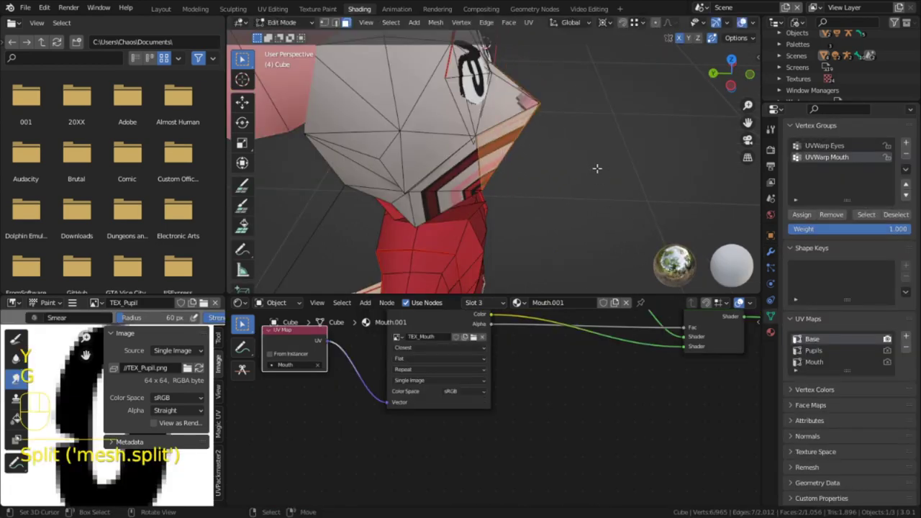
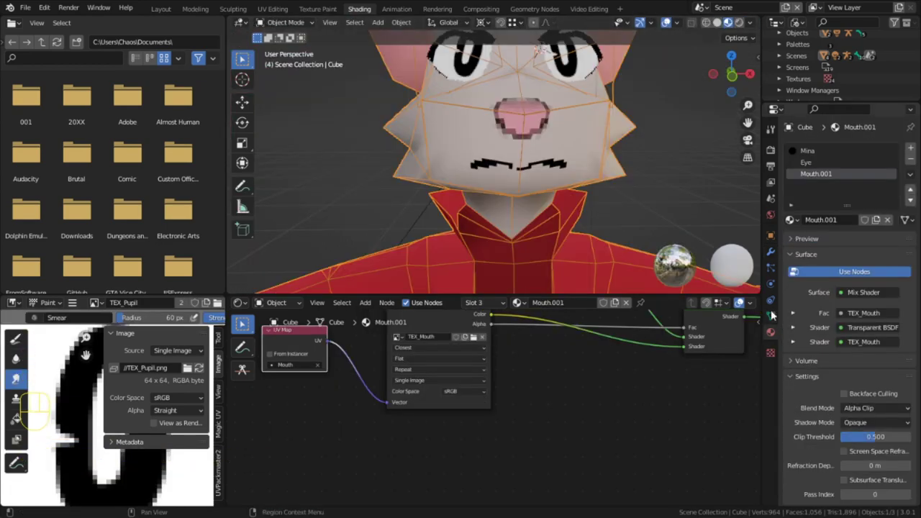
key(ctrl+z)
click(690, 259)
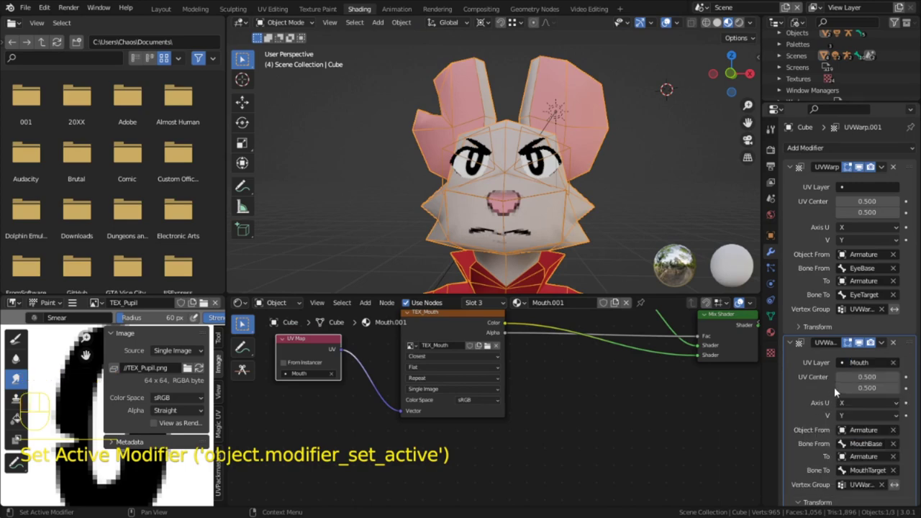